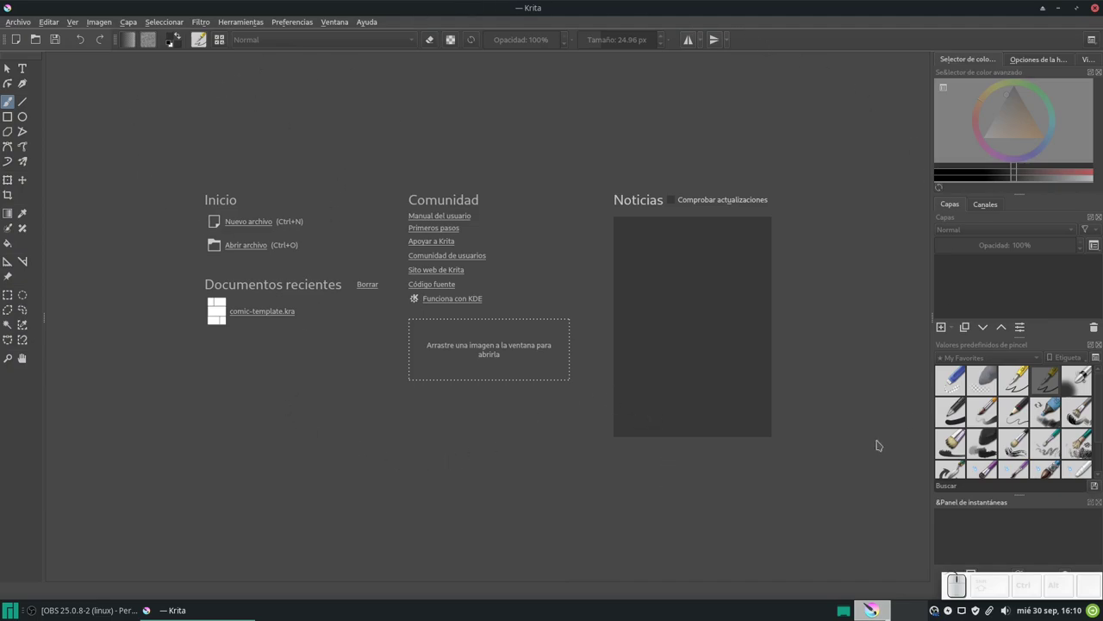
# Start a new document from the welcome screen and browse the upper template categories
pyautogui.click(264, 224)
pyautogui.click(427, 150)
pyautogui.click(426, 170)
pyautogui.click(419, 195)
pyautogui.click(418, 214)
pyautogui.click(417, 231)
pyautogui.click(417, 254)
# Browse the remaining categories (DSLR, design, texture) in the new-document dialog
pyautogui.click(419, 271)
pyautogui.click(425, 219)
pyautogui.click(432, 196)
pyautogui.click(430, 233)
pyautogui.click(430, 258)
pyautogui.click(431, 276)
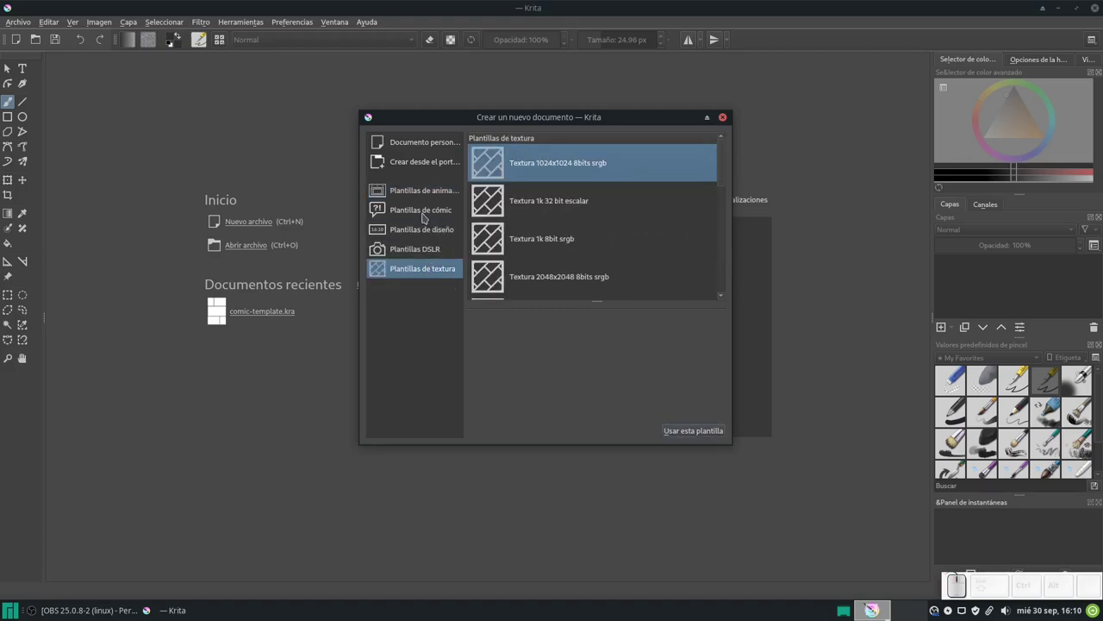
# Show the comic page templates category in the new-document dialog
pyautogui.click(426, 215)
pyautogui.click(524, 163)
pyautogui.click(531, 195)
pyautogui.click(533, 249)
pyautogui.click(536, 270)
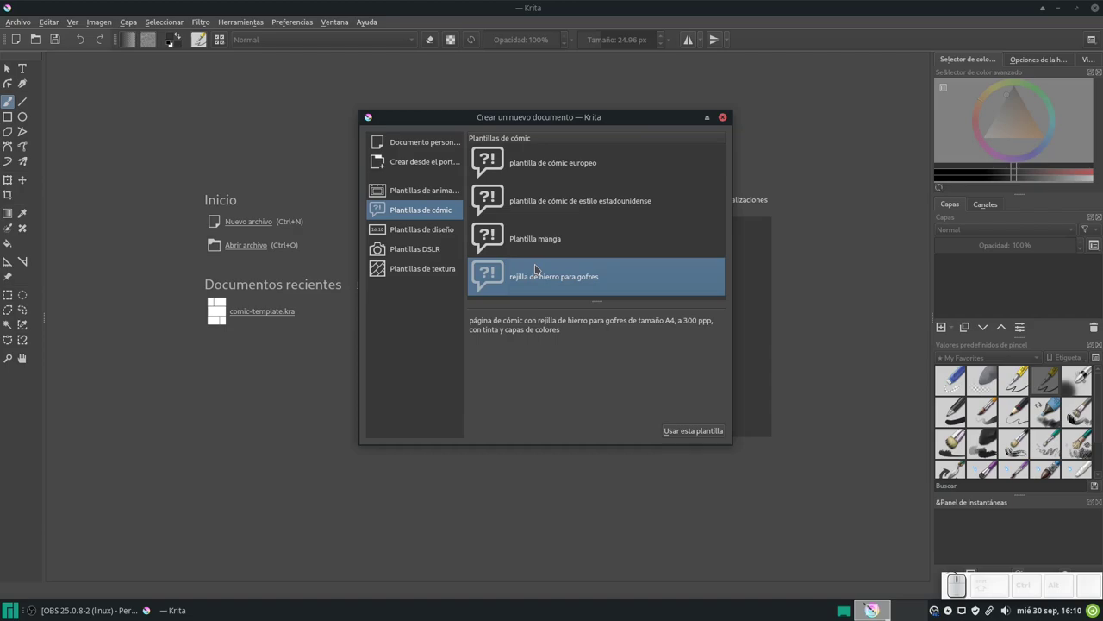
# Create a six-panel comic page from the manga template
pyautogui.click(599, 164)
pyautogui.click(583, 204)
pyautogui.click(567, 241)
pyautogui.click(566, 273)
pyautogui.click(547, 245)
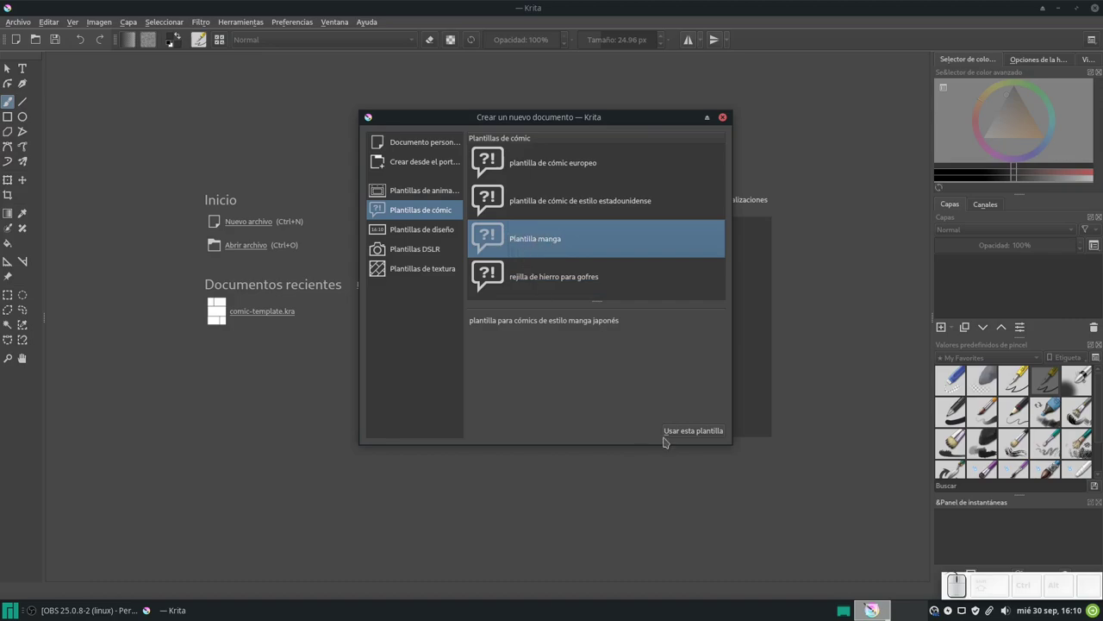
pyautogui.click(690, 431)
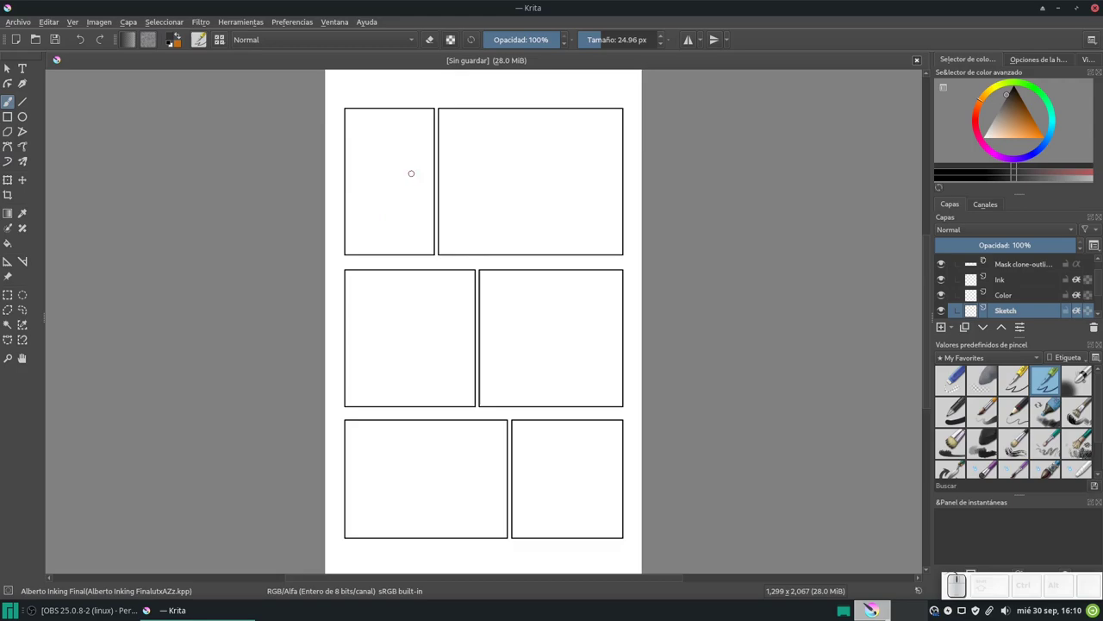
pyautogui.scroll(-3)
pyautogui.scroll(3)
pyautogui.scroll(-3)
pyautogui.scroll(3)
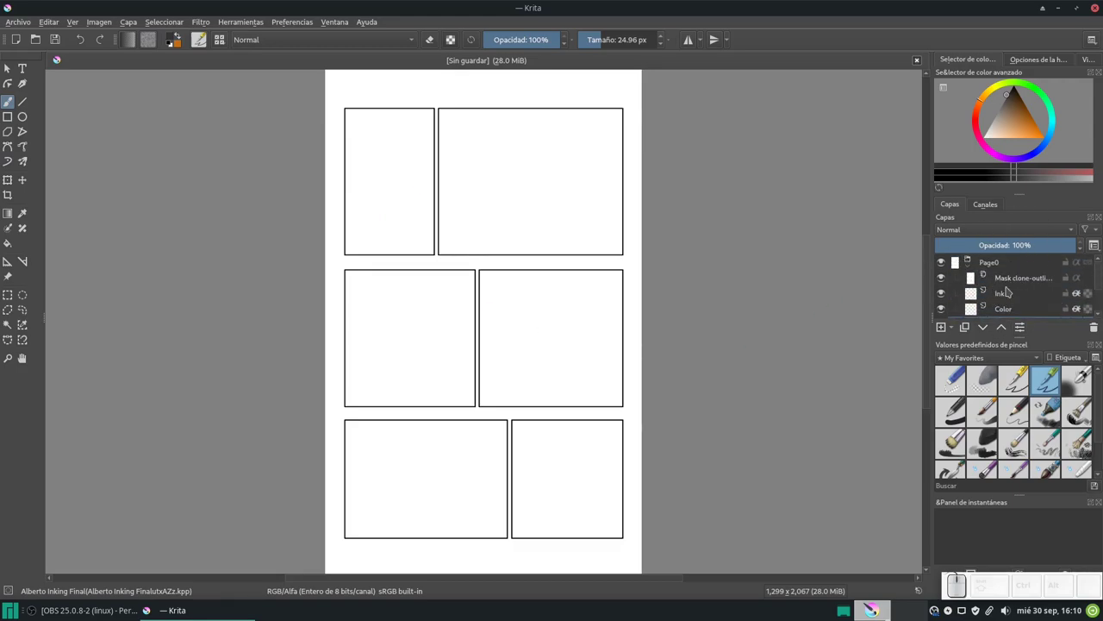
pyautogui.click(973, 266)
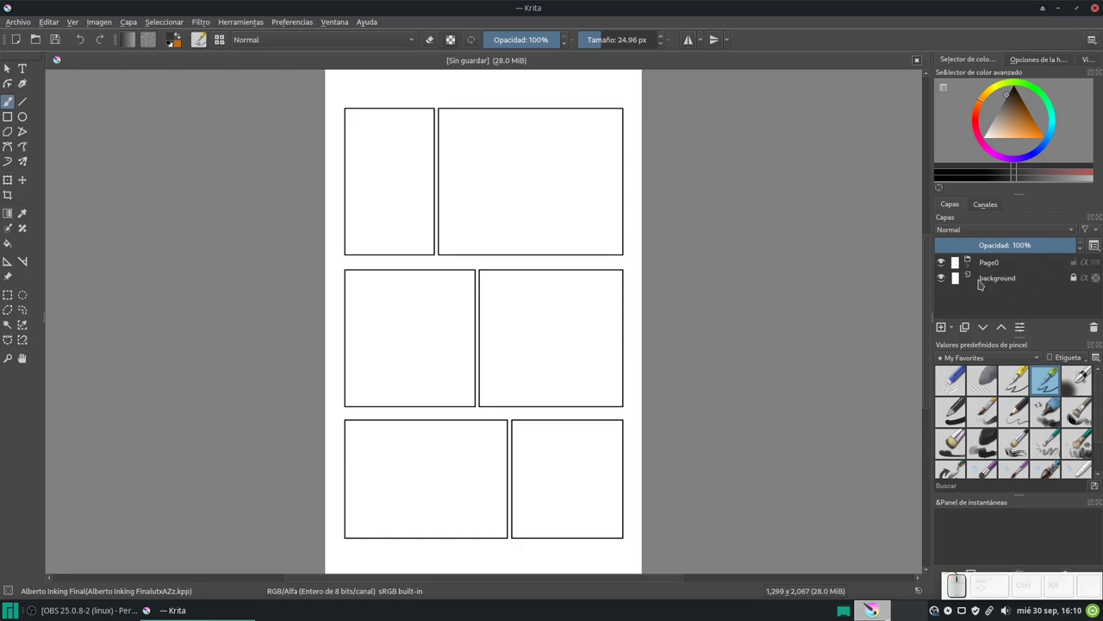
pyautogui.click(1006, 280)
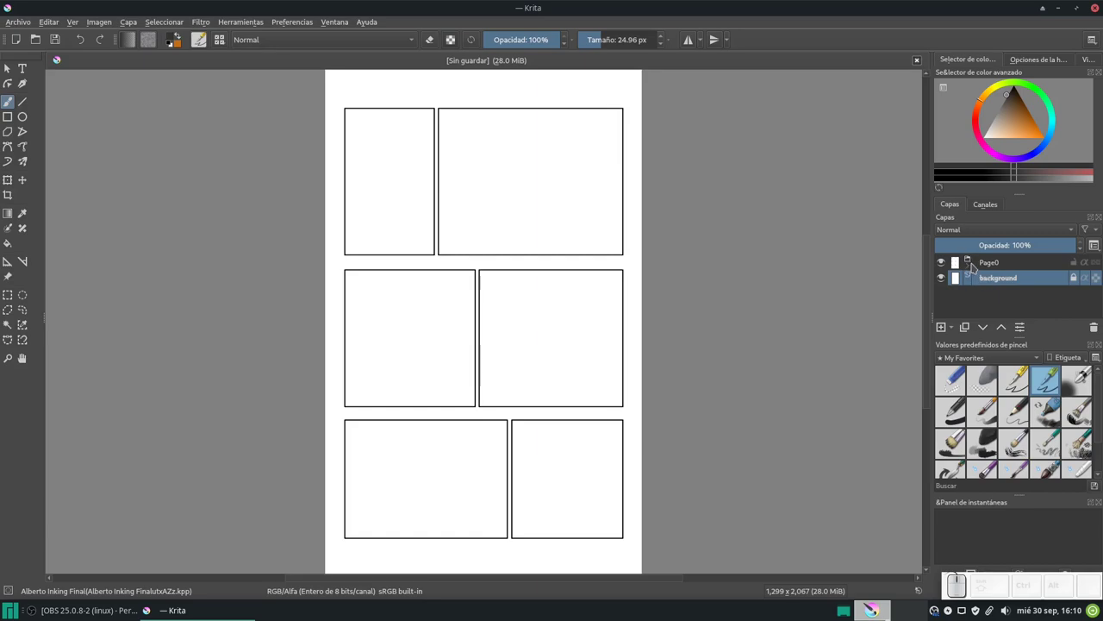
pyautogui.click(957, 286)
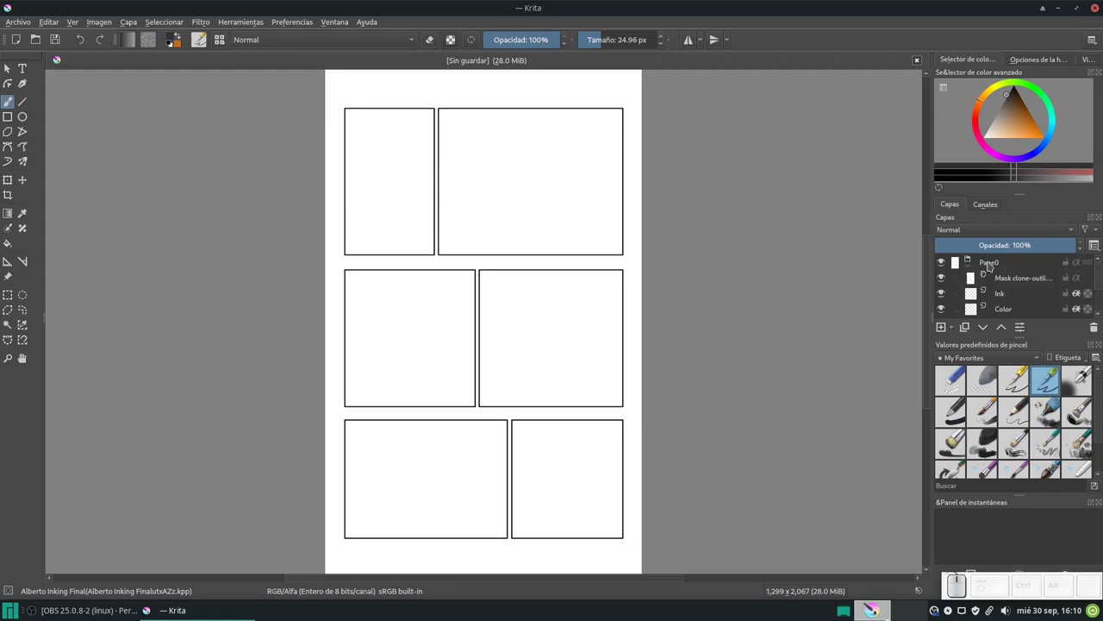
pyautogui.scroll(-3)
pyautogui.scroll(3)
pyautogui.scroll(-3)
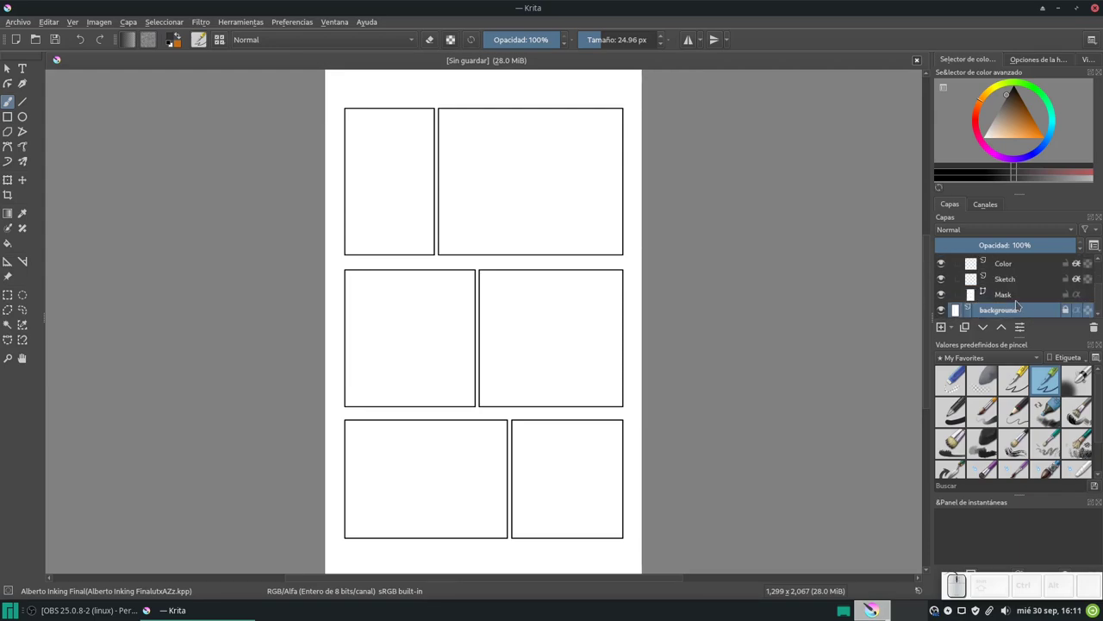
pyautogui.click(1011, 298)
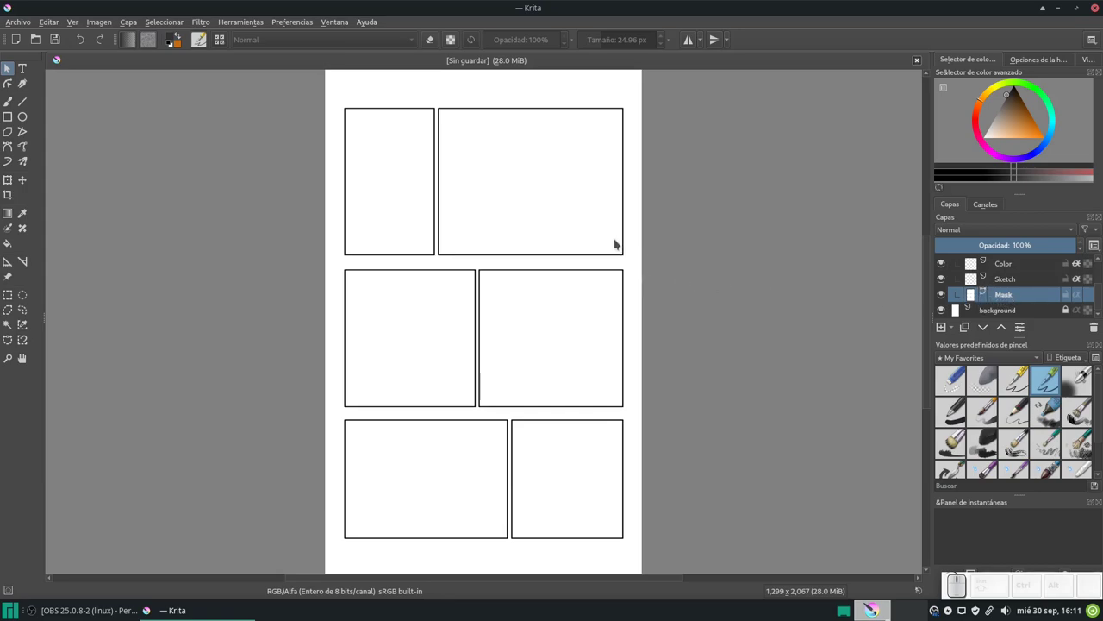
pyautogui.click(592, 251)
pyautogui.click(425, 228)
pyautogui.click(389, 244)
pyautogui.click(341, 238)
pyautogui.click(620, 462)
pyautogui.click(342, 462)
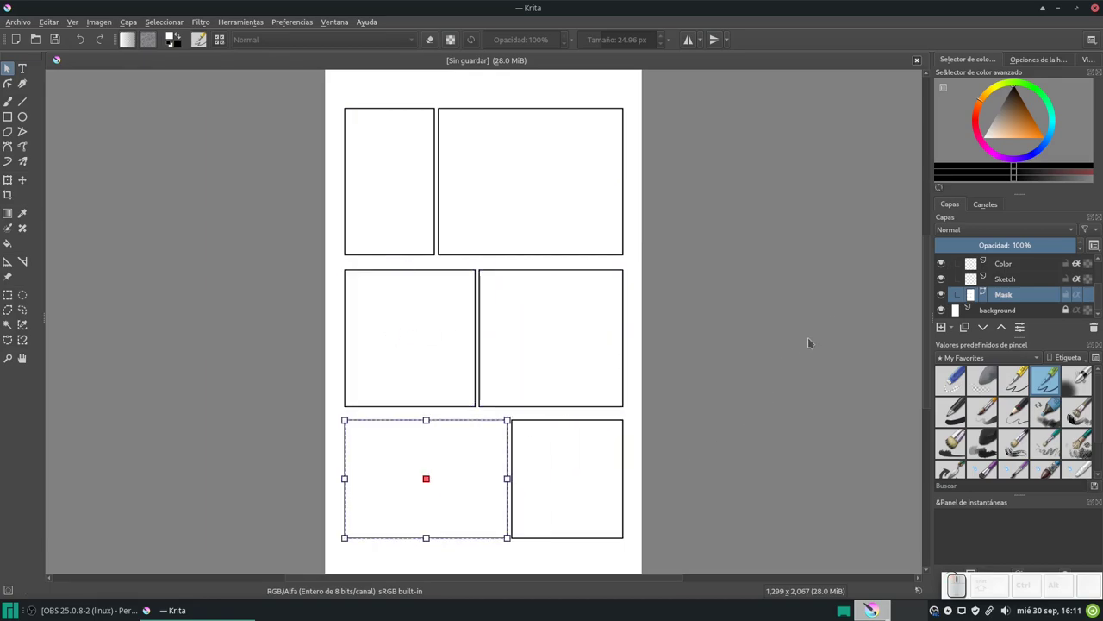
pyautogui.click(342, 462)
pyautogui.scroll(-3)
pyautogui.scroll(3)
pyautogui.middleClick(269, 488)
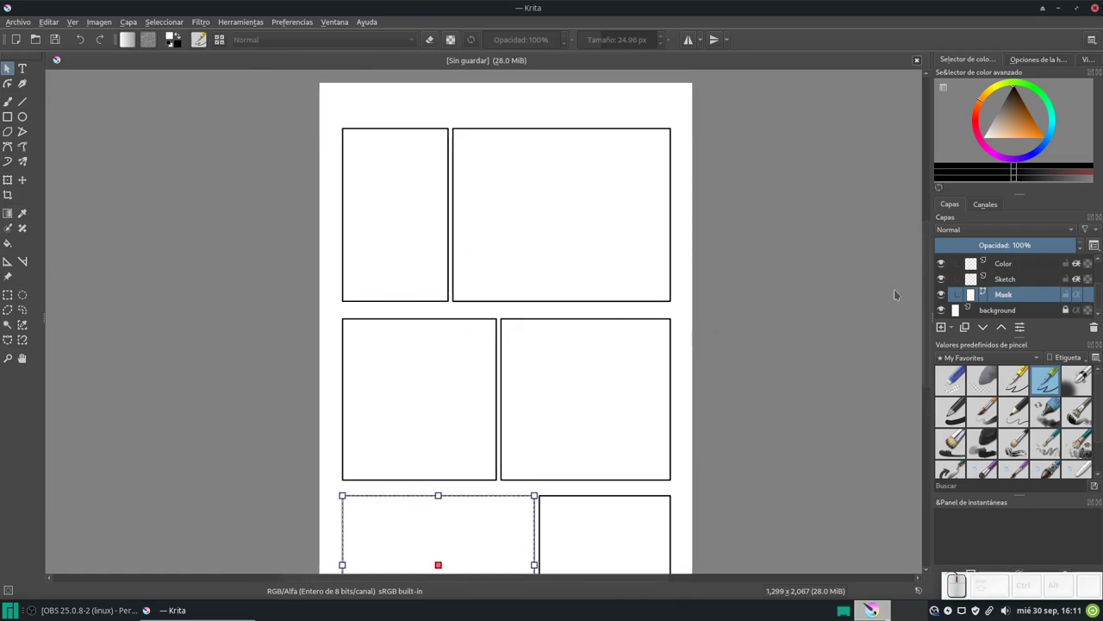
pyautogui.scroll(3)
pyautogui.scroll(-3)
pyautogui.scroll(3)
pyautogui.scroll(-3)
pyautogui.scroll(3)
# Select the Ink, Sketch and Color layers in turn in the Layers docker
pyautogui.click(338, 549)
pyautogui.click(339, 548)
pyautogui.click(339, 548)
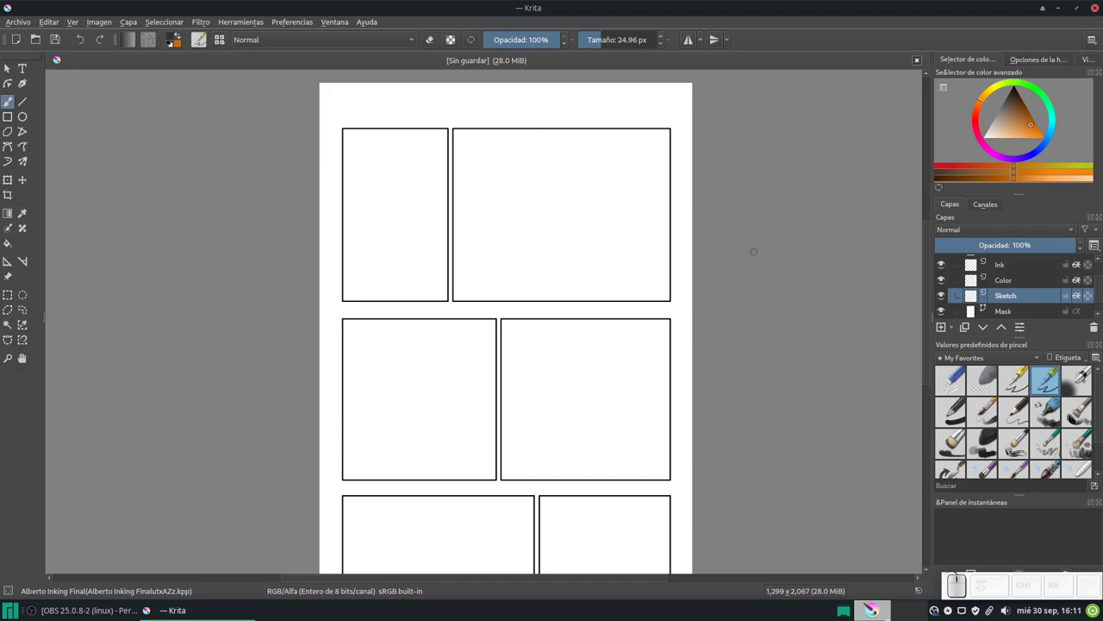
pyautogui.click(1013, 271)
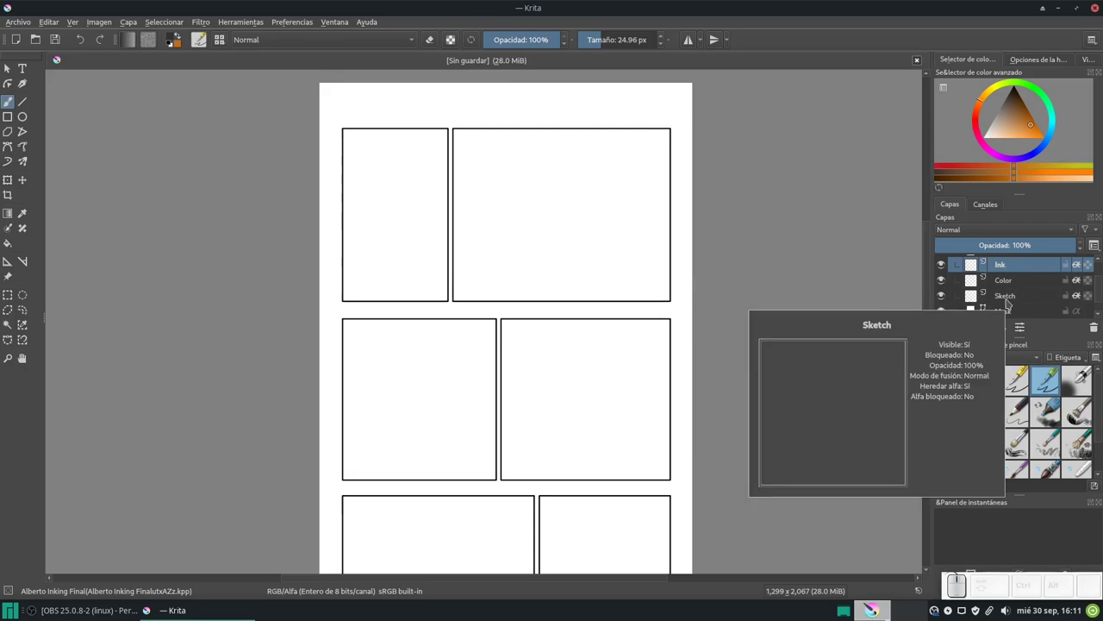
pyautogui.click(1003, 269)
pyautogui.click(1007, 297)
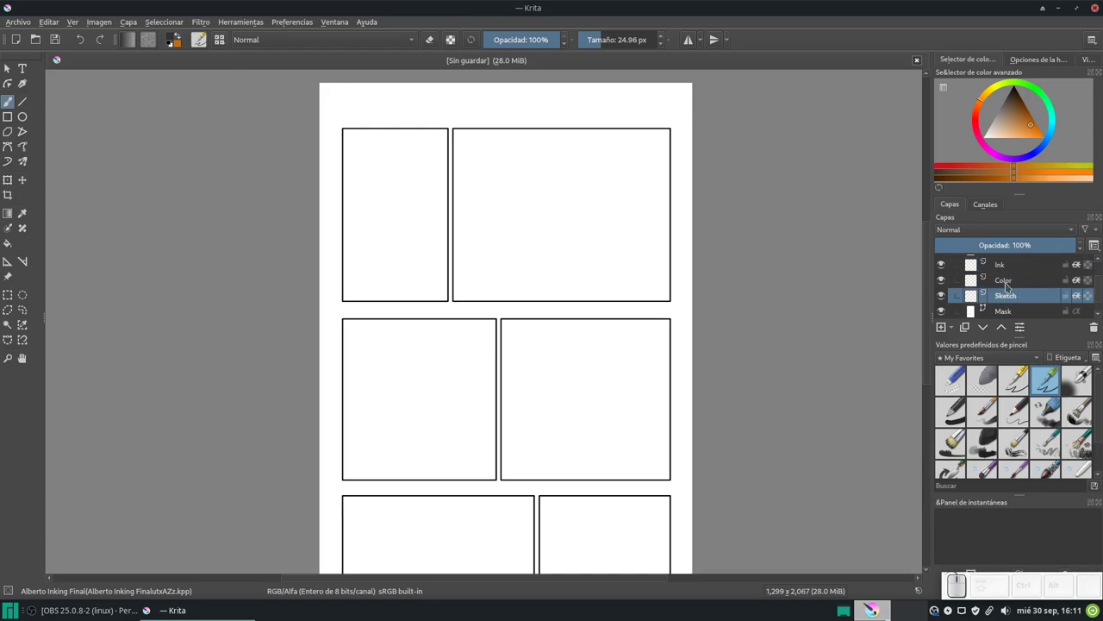
pyautogui.click(1010, 285)
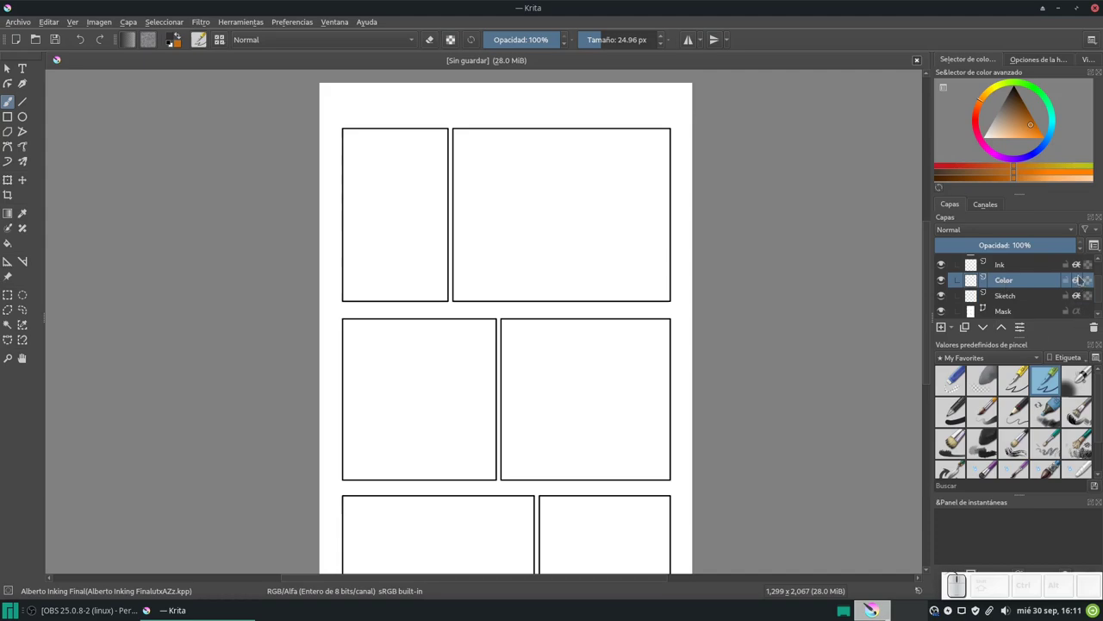
# Stop the Sketch layer inheriting alpha from the layers beneath it
pyautogui.click(1081, 296)
pyautogui.click(1079, 295)
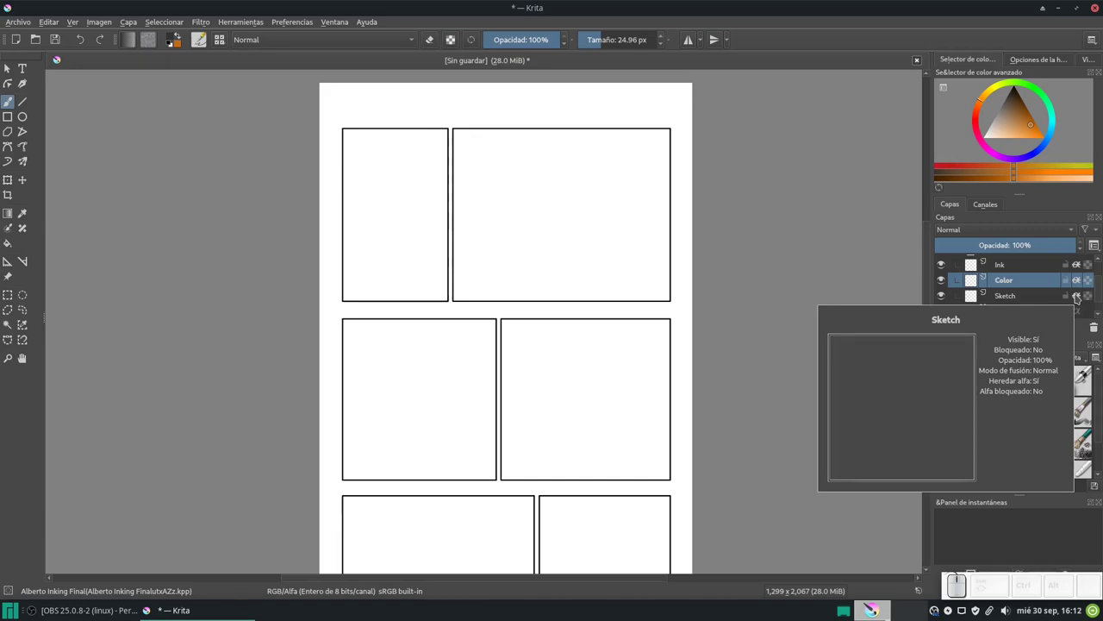
pyautogui.click(1081, 298)
pyautogui.click(1082, 298)
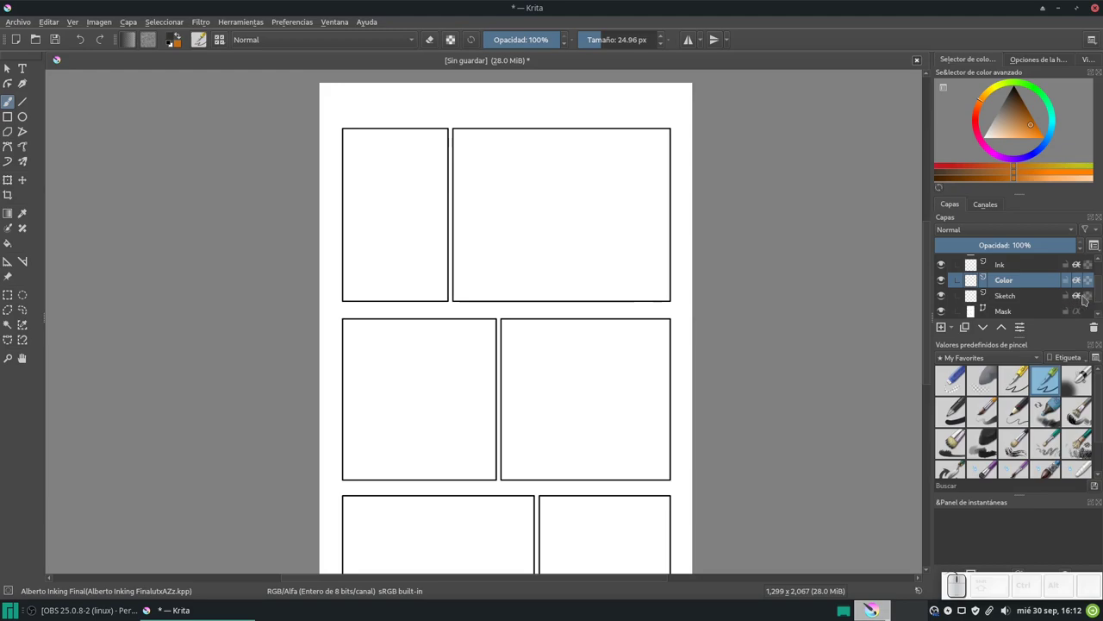
pyautogui.click(1082, 297)
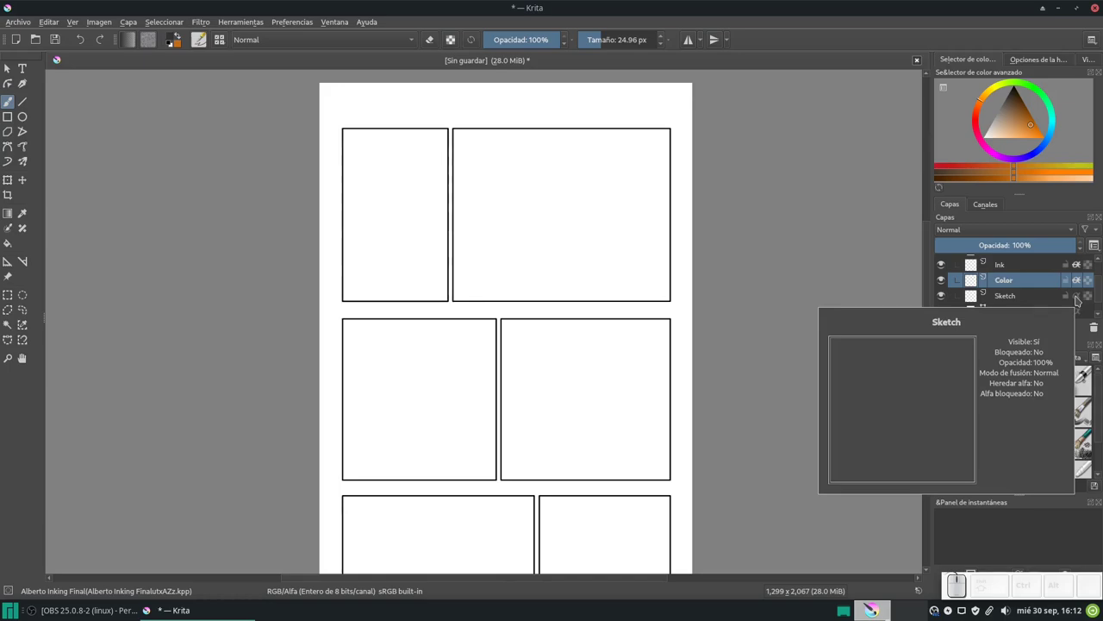
pyautogui.click(1081, 297)
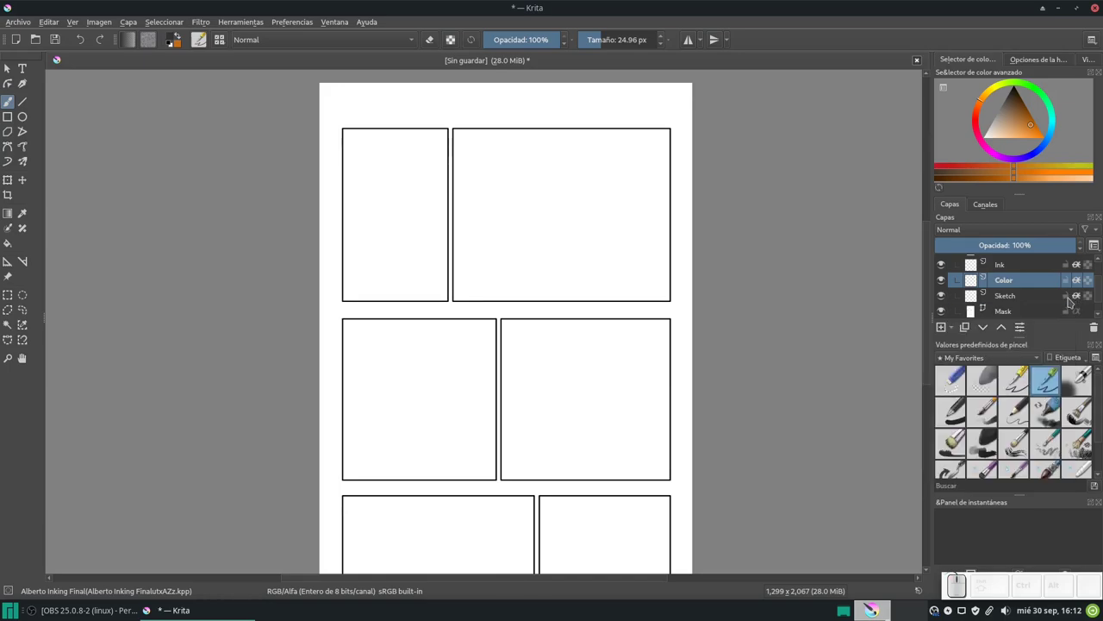
pyautogui.scroll(3)
pyautogui.scroll(-3)
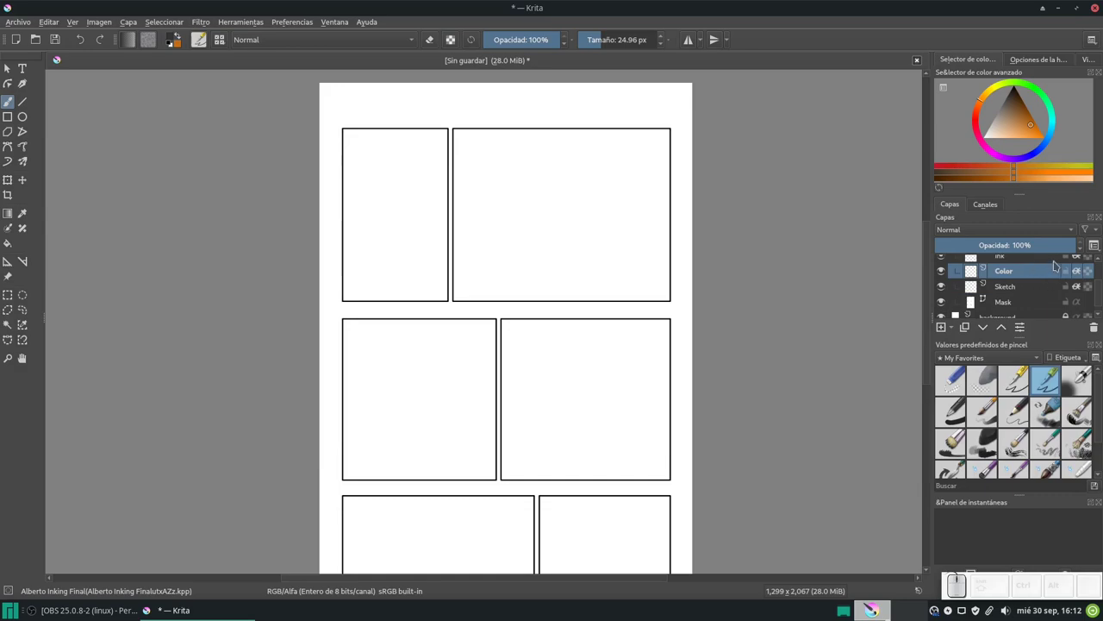
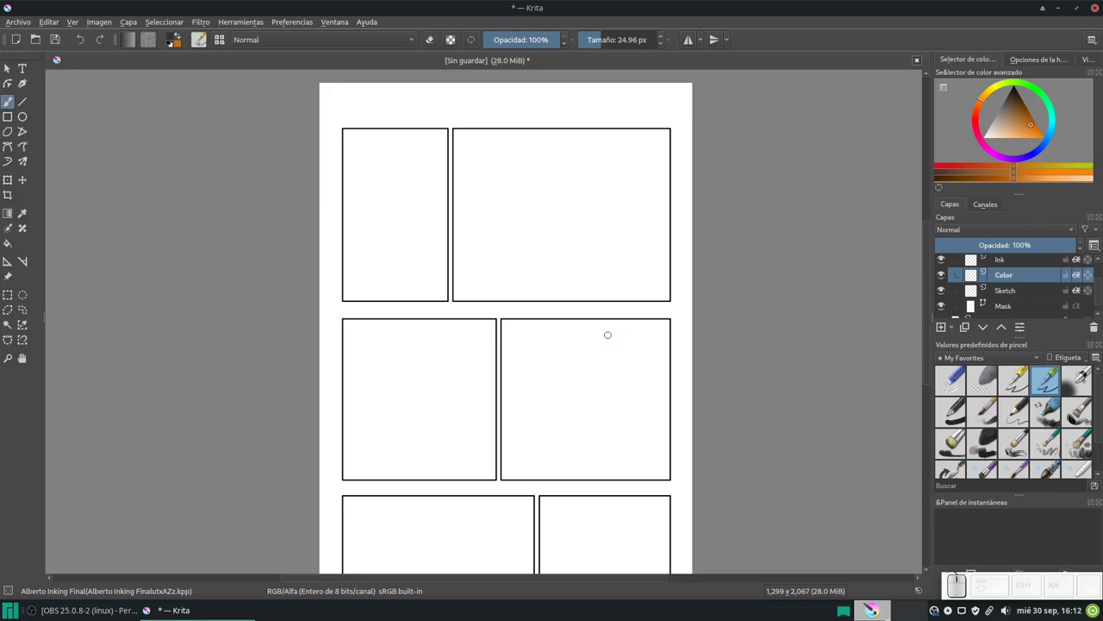
pyautogui.scroll(3)
pyautogui.scroll(-3)
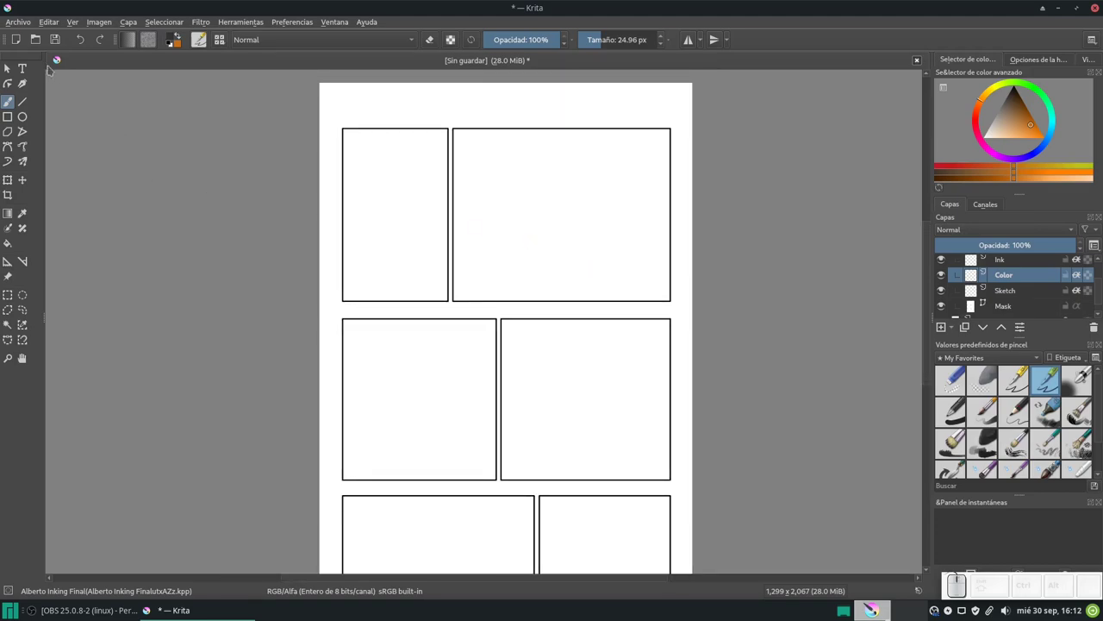
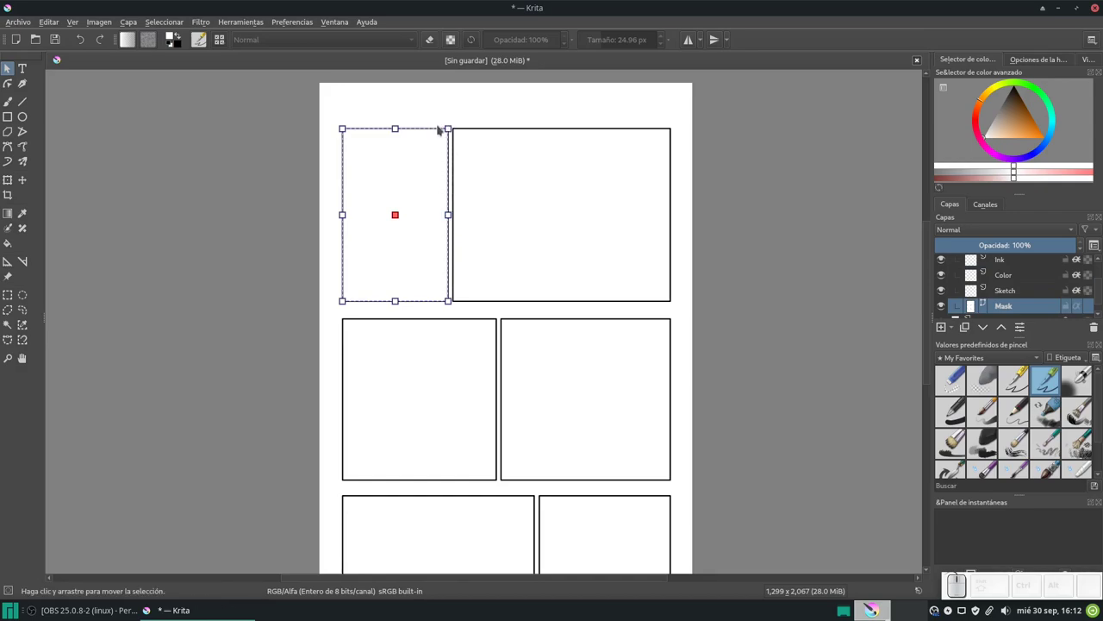
# Stretch the top-left panel frame's right edge, then undo to restore the original layout
pyautogui.click(449, 199)
pyautogui.click(394, 244)
pyautogui.click(392, 284)
pyautogui.click(559, 283)
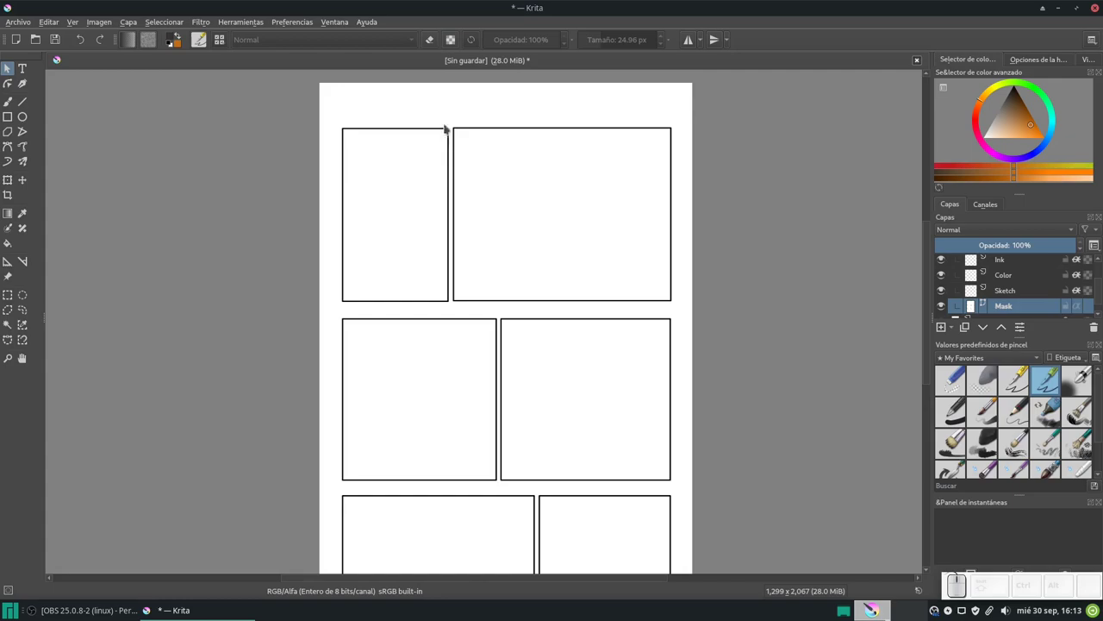
pyautogui.click(393, 112)
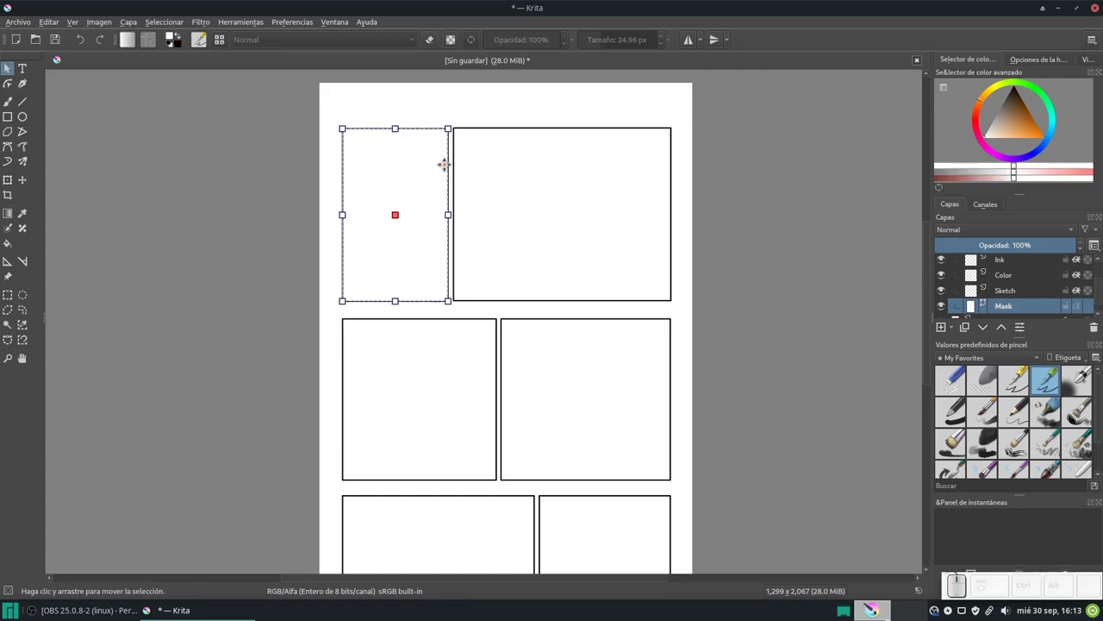
pyautogui.moveTo(392, 112); pyautogui.dragTo(403, 115)
pyautogui.press('ctrl+z')
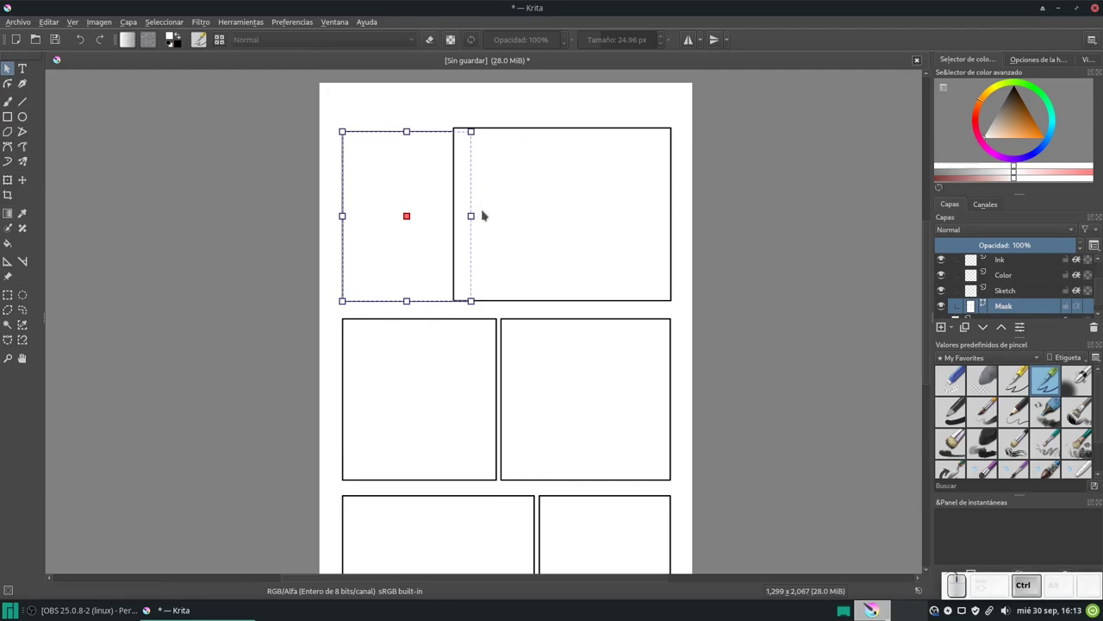
pyautogui.press('ctrl+z')
# Choose a thinner 10 px brush preset
pyautogui.click(748, 212)
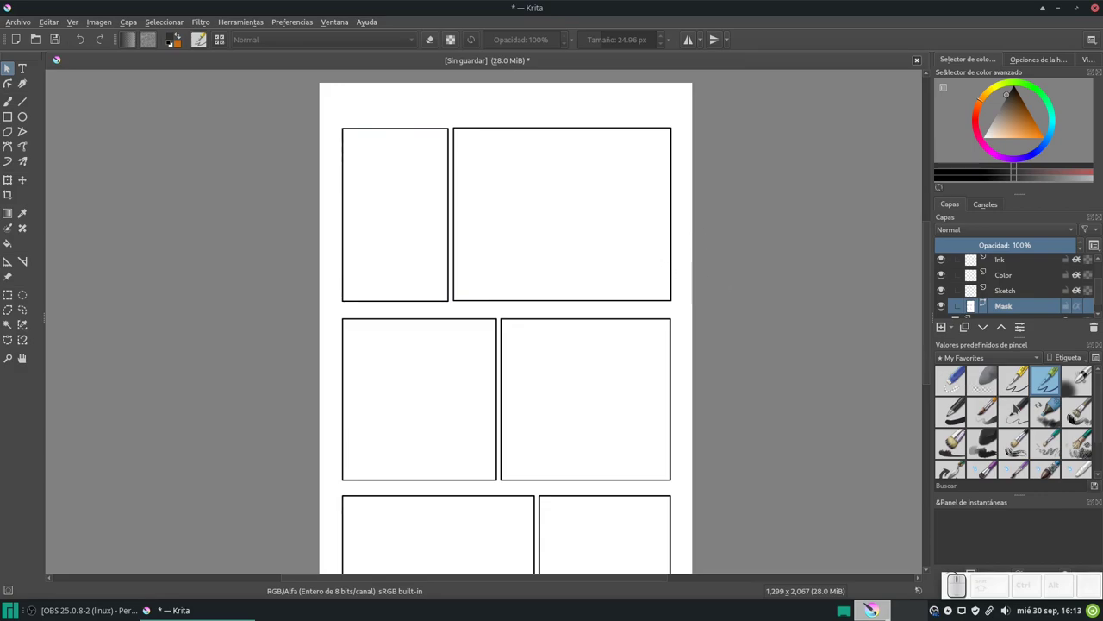
pyautogui.click(1004, 433)
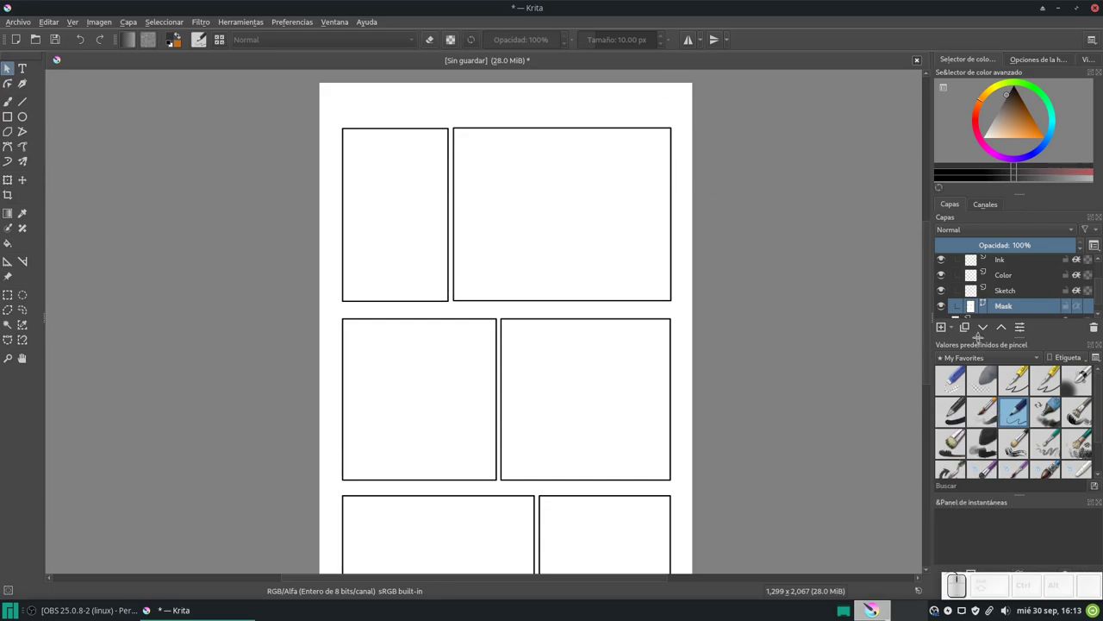
# Undo the stray stroke on the Sketch layer and scroll the Layers docker toward the Ink layer
pyautogui.click(1026, 291)
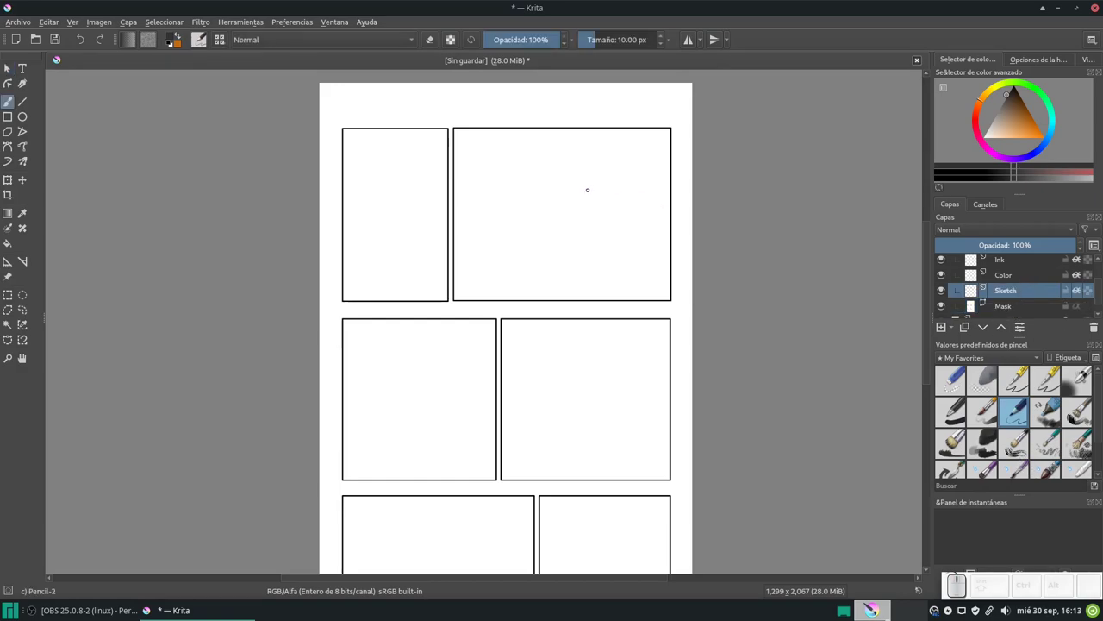
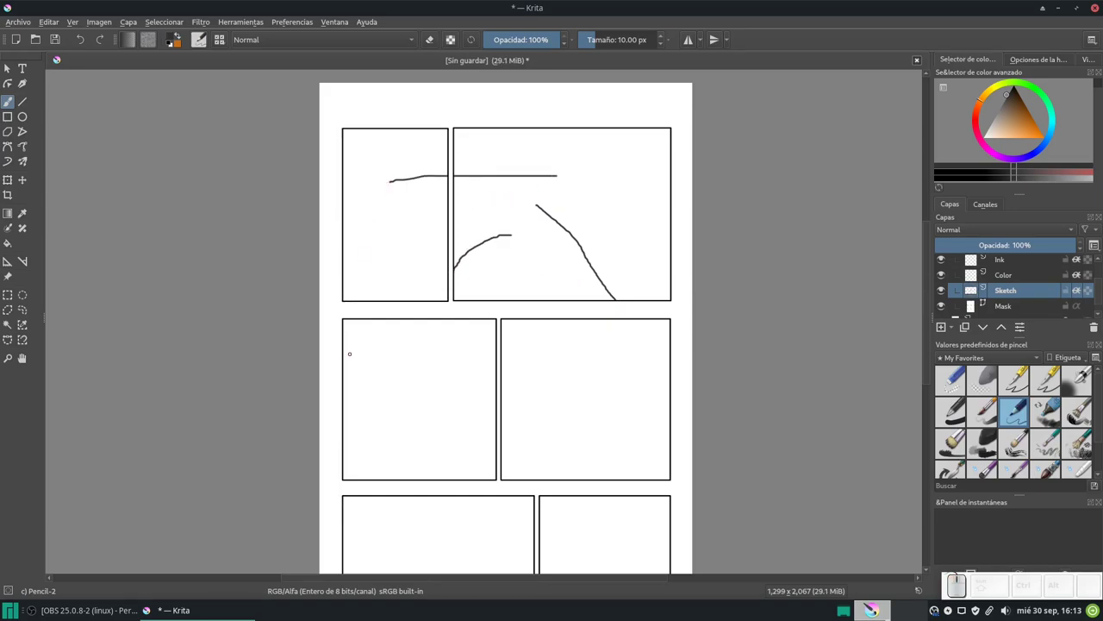
pyautogui.press('ctrl+z')
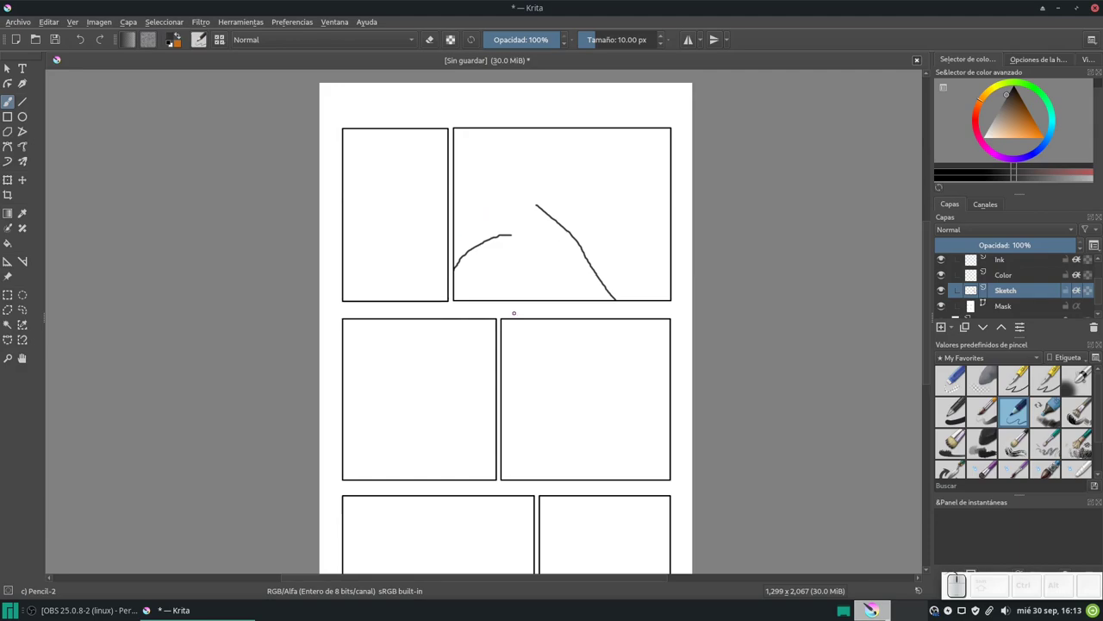
pyautogui.scroll(-3)
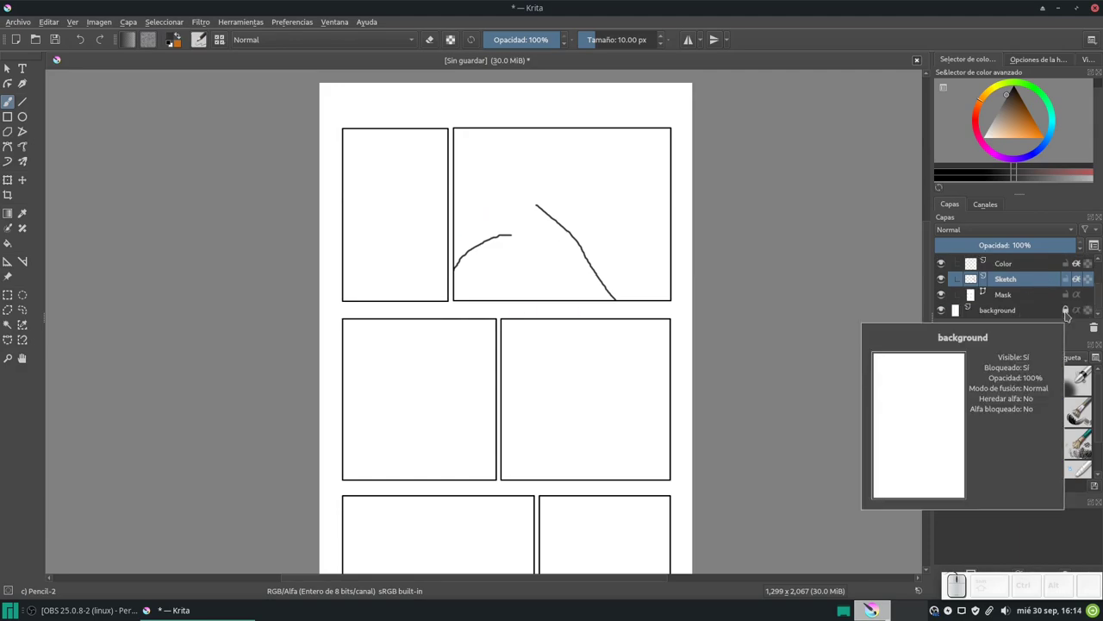
pyautogui.scroll(-3)
pyautogui.scroll(-3)
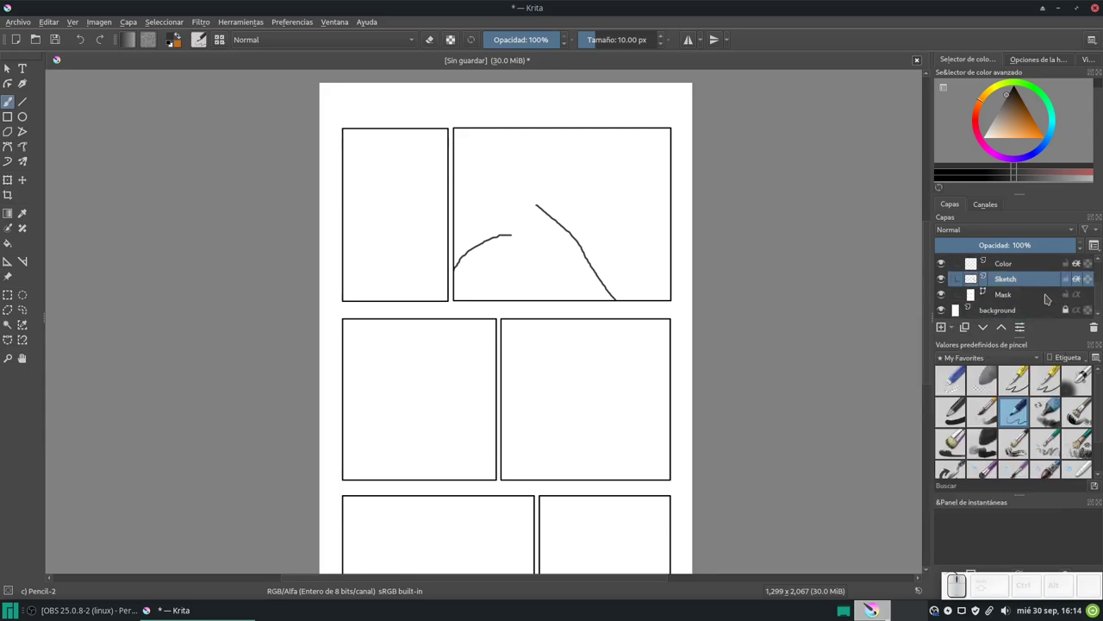
pyautogui.scroll(3)
pyautogui.scroll(-3)
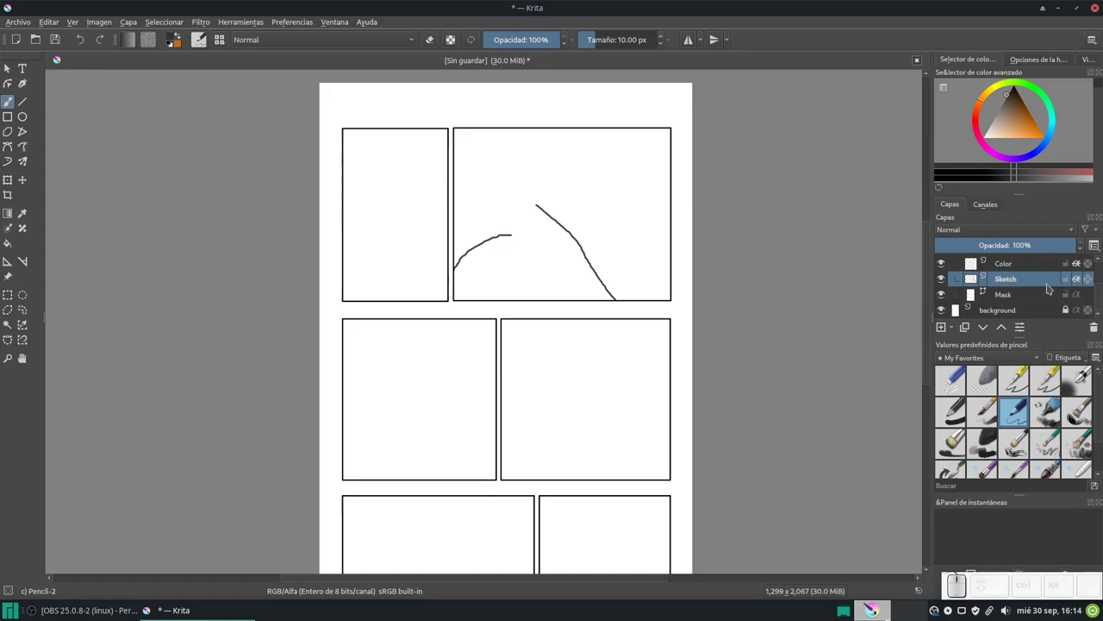
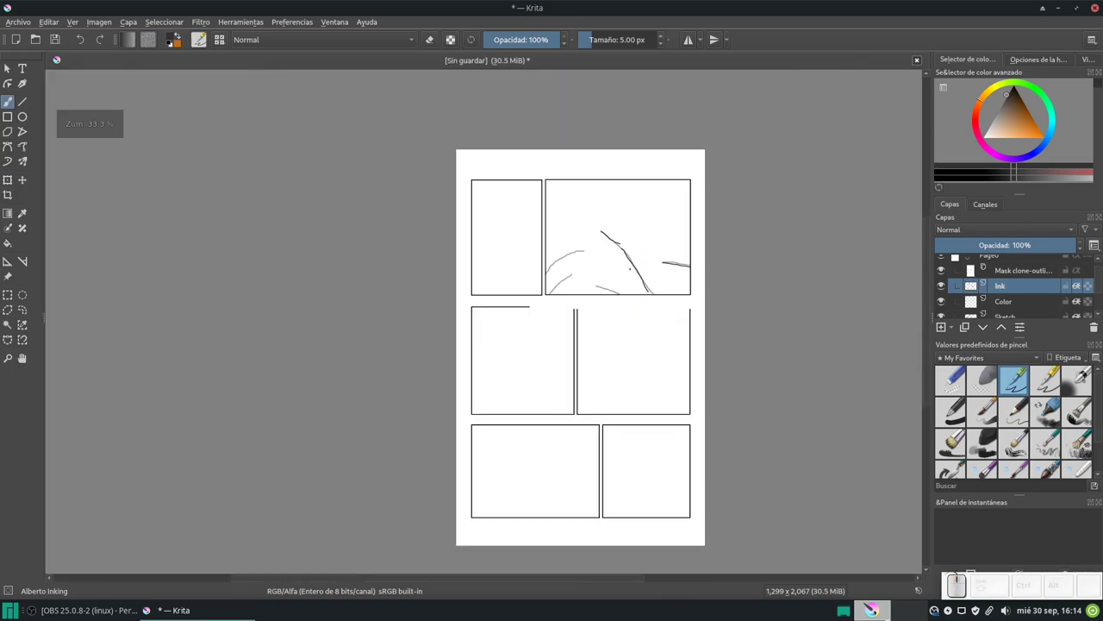
# Undo the last ink stroke and make the Color layer active for painting brown strokes
pyautogui.press('ctrl+z')
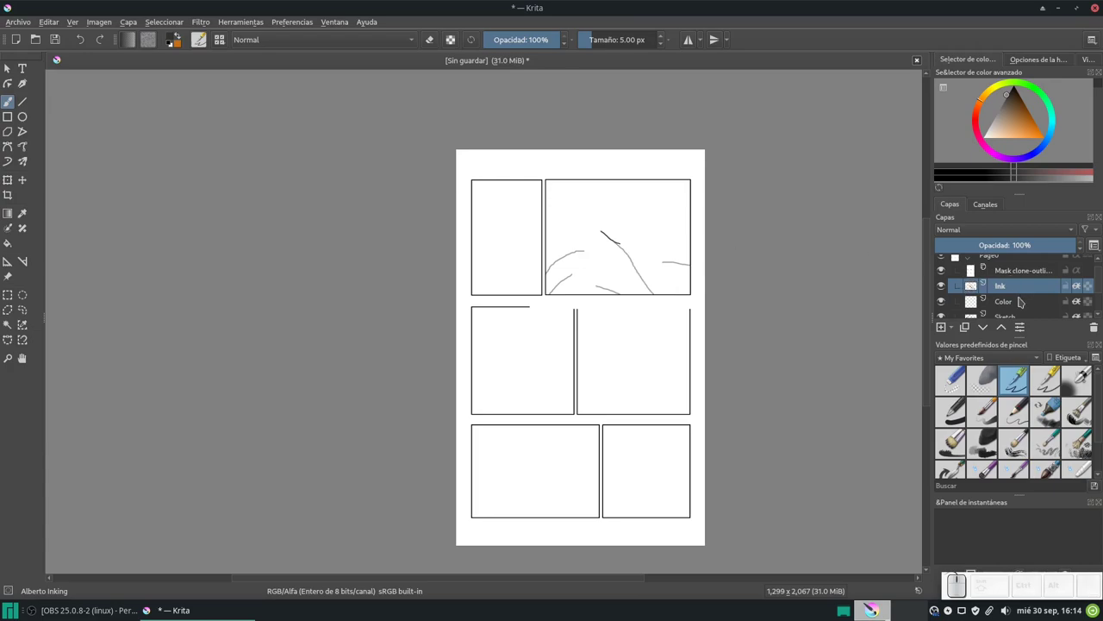
pyautogui.click(1023, 300)
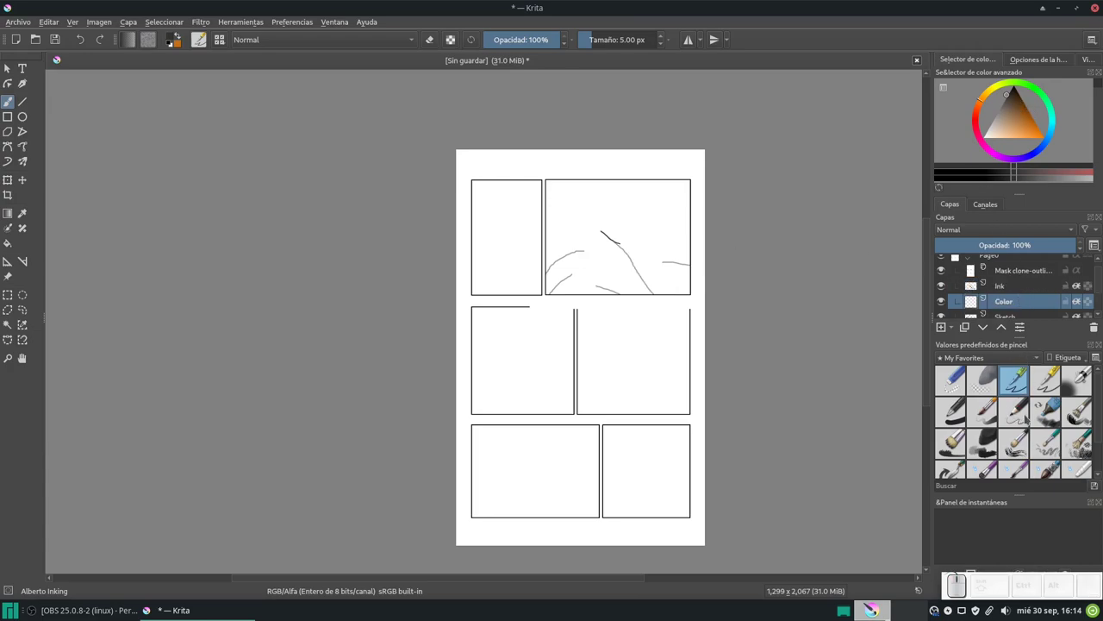
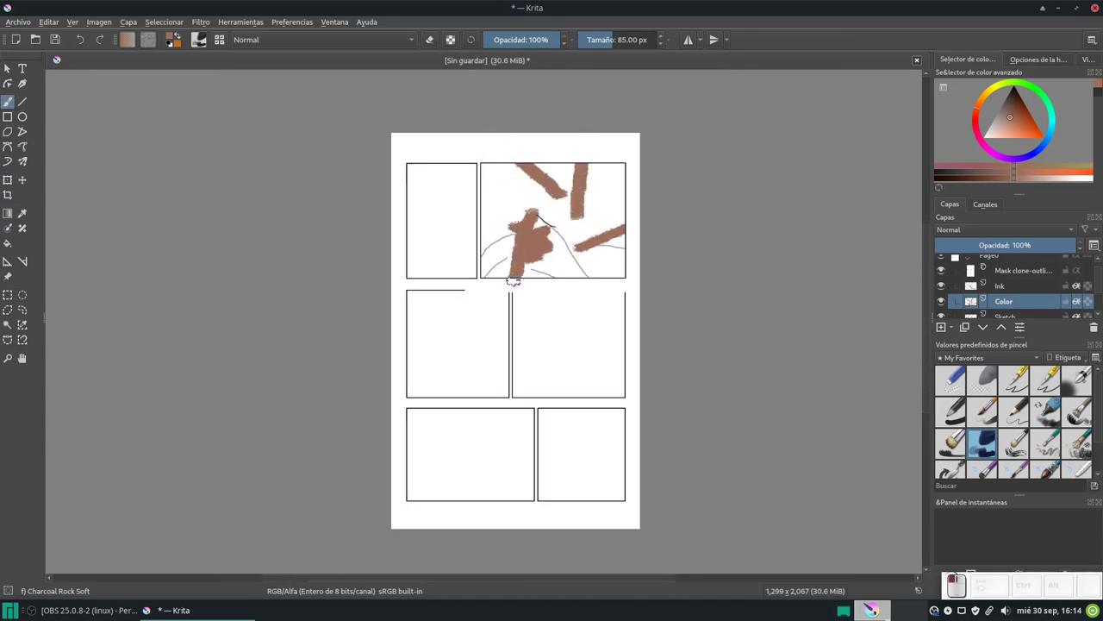
pyautogui.scroll(3)
pyautogui.scroll(-3)
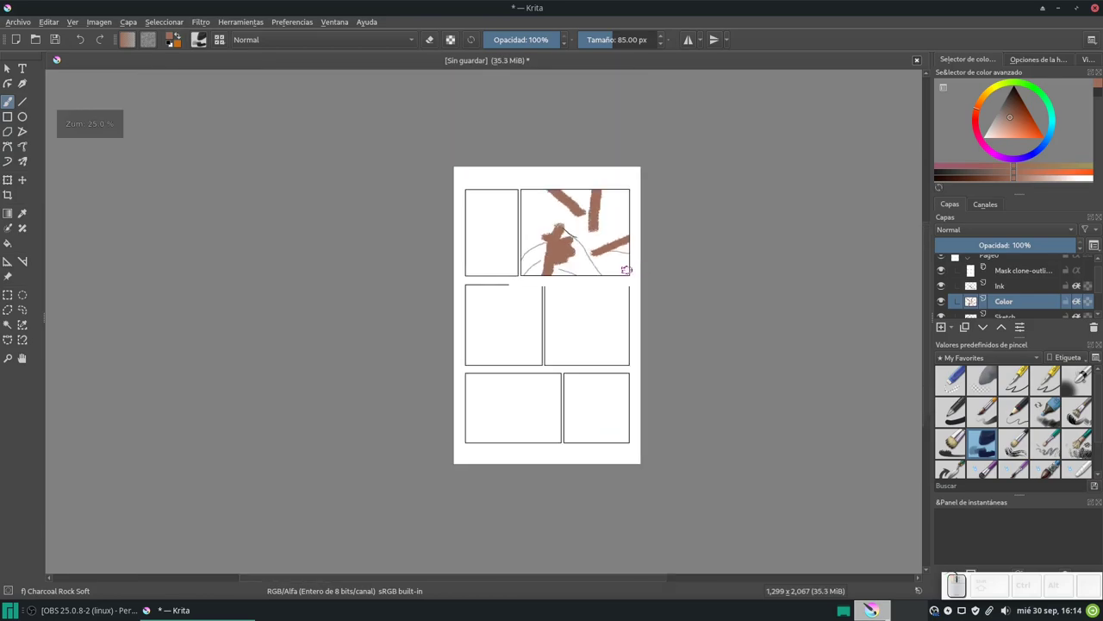
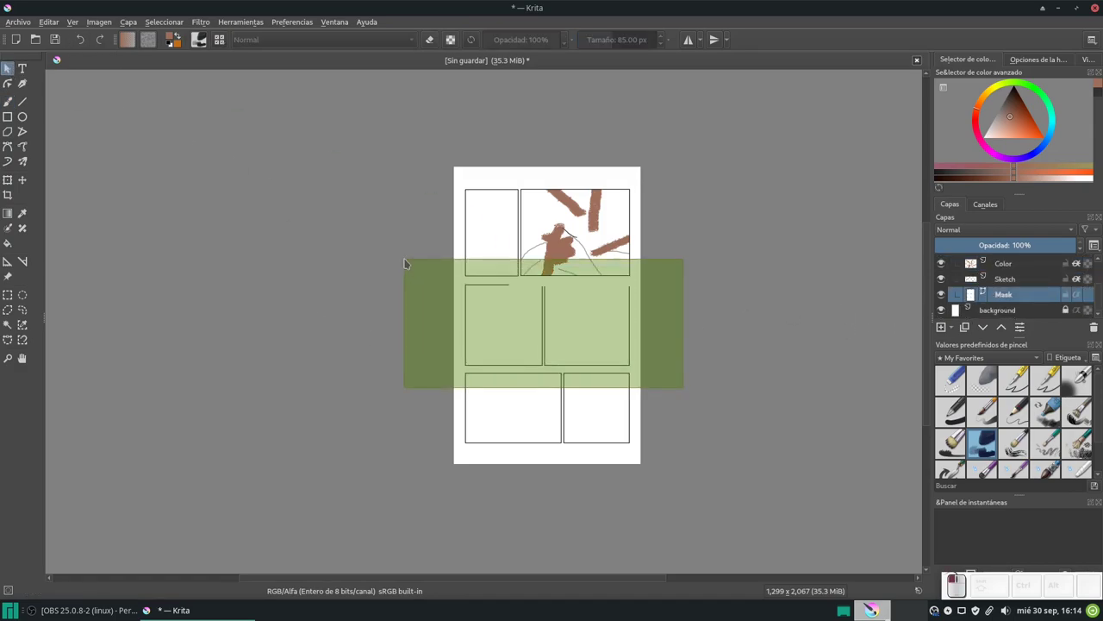
# Shrink the top-right panel outline on the Mask layer into a narrow strip
pyautogui.click(751, 349)
pyautogui.click(462, 308)
pyautogui.click(462, 307)
pyautogui.click(462, 308)
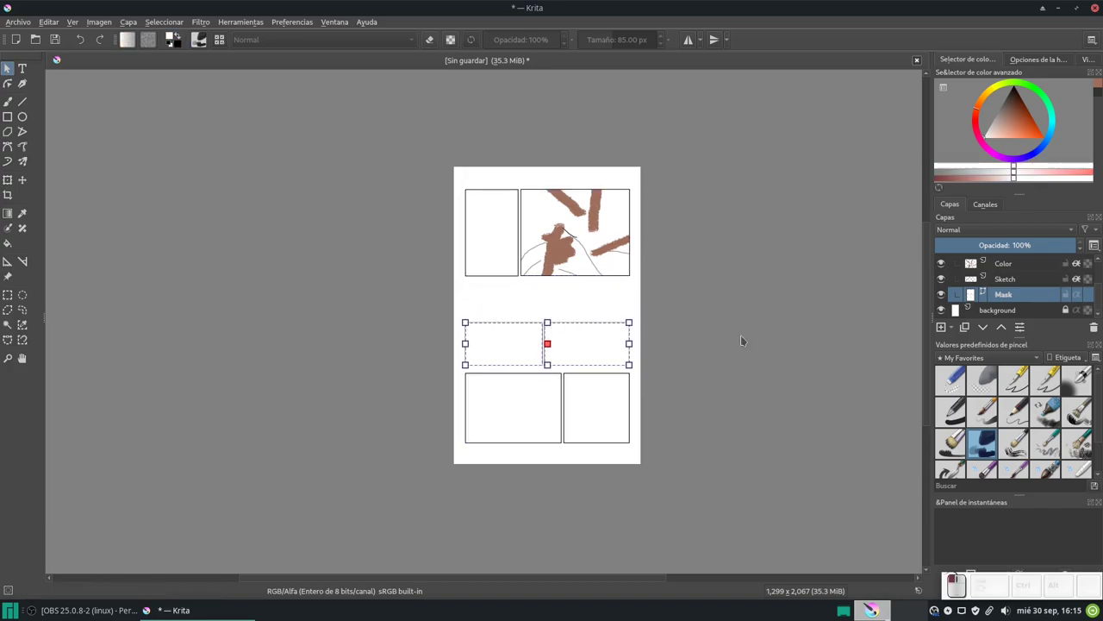
pyautogui.click(462, 306)
pyautogui.click(627, 259)
pyautogui.moveTo(627, 259); pyautogui.dragTo(555, 277)
# Adjust the top-left panel's width and select the narrow right strip
pyautogui.click(626, 298)
pyautogui.click(626, 299)
pyautogui.click(627, 298)
pyautogui.click(462, 235)
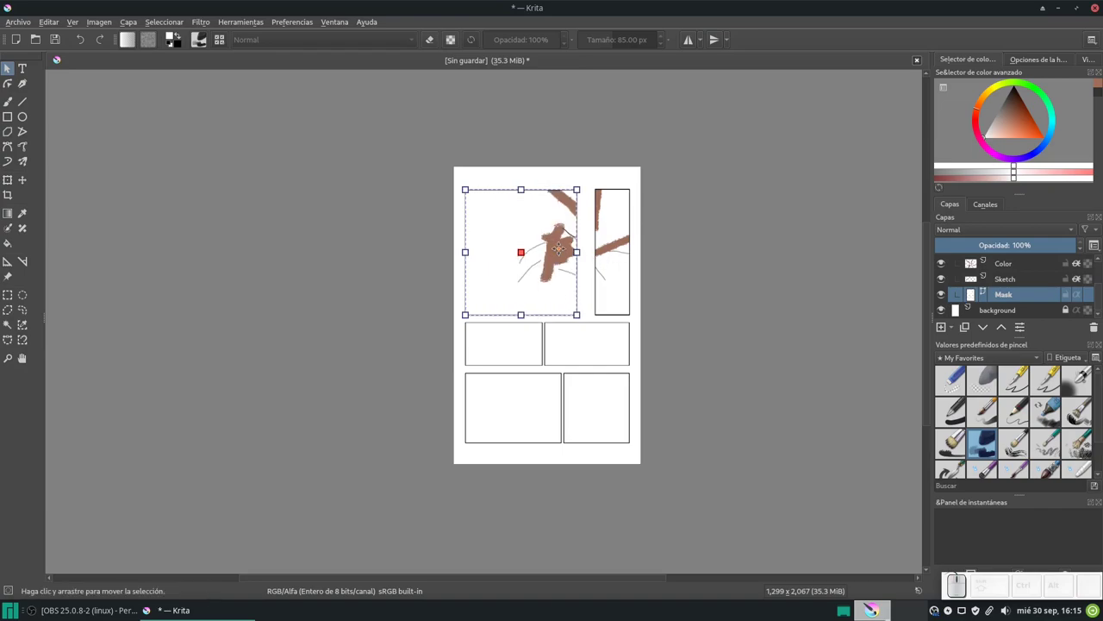
pyautogui.click(462, 235)
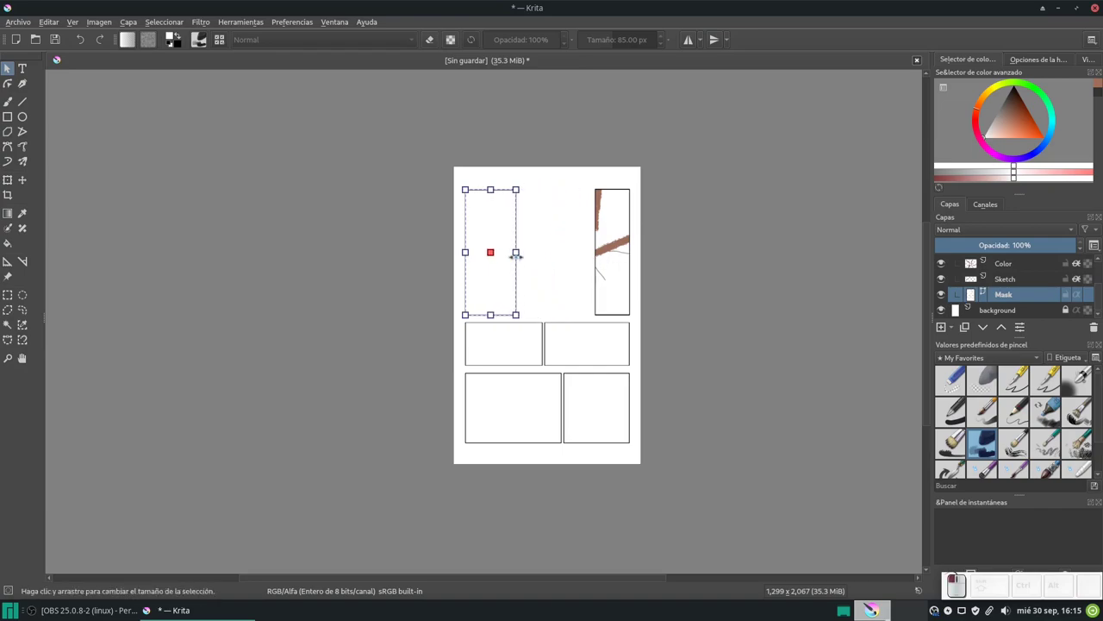
pyautogui.click(462, 235)
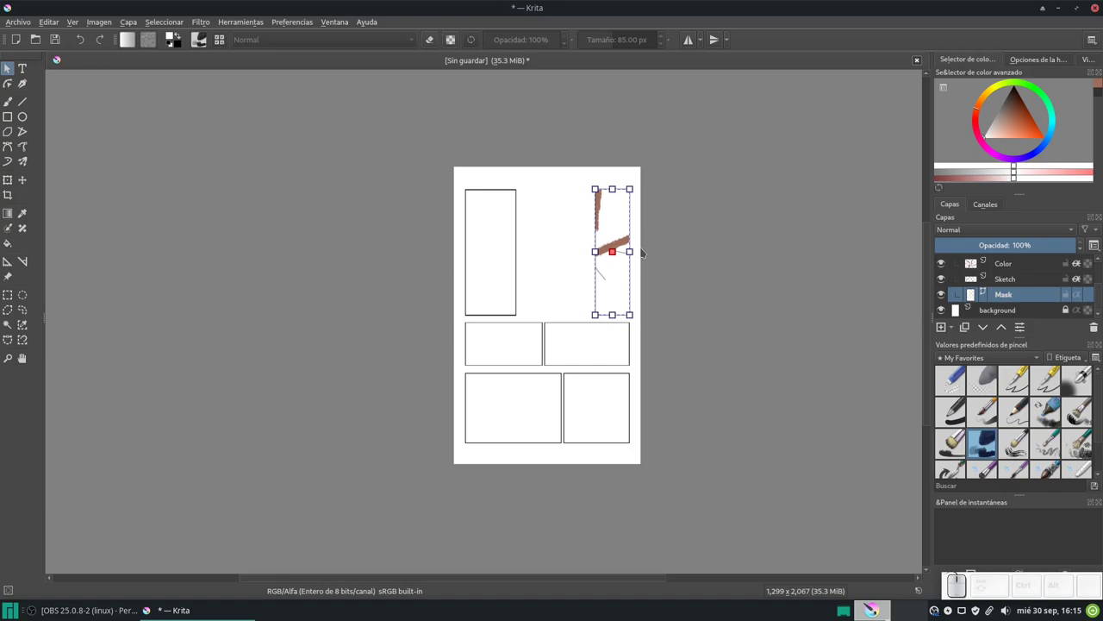
# Duplicate the narrow panel and move and resize the copy to fill the centre of the top row
pyautogui.press('ctrl+c')
pyautogui.press('ctrl+v')
pyautogui.moveTo(630, 185); pyautogui.dragTo(519, 172)
pyautogui.moveTo(518, 171); pyautogui.dragTo(587, 172)
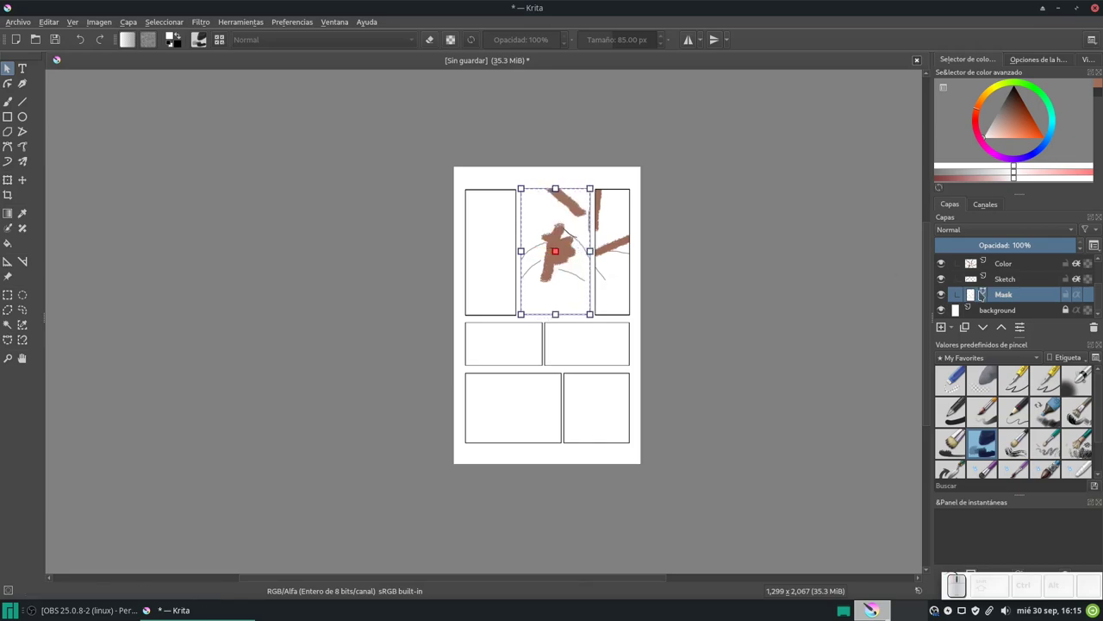
pyautogui.scroll(3)
pyautogui.scroll(-3)
pyautogui.scroll(3)
pyautogui.scroll(-3)
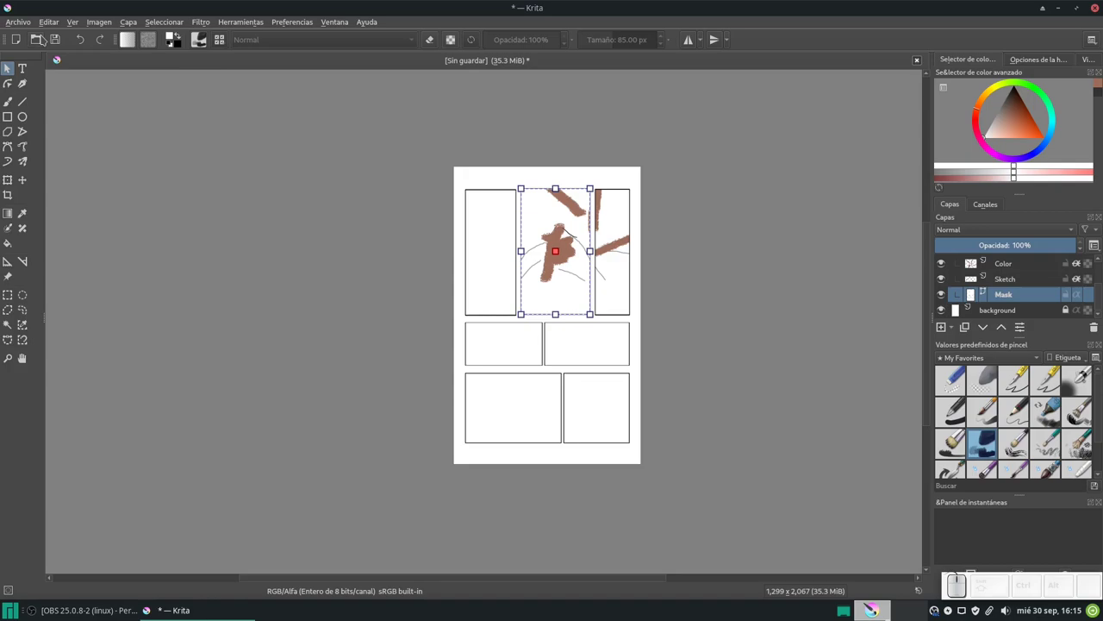
# Create a new eight-panel page from the manga comic template and switch between documents
pyautogui.click(587, 172)
pyautogui.press('Escape')
pyautogui.click(518, 234)
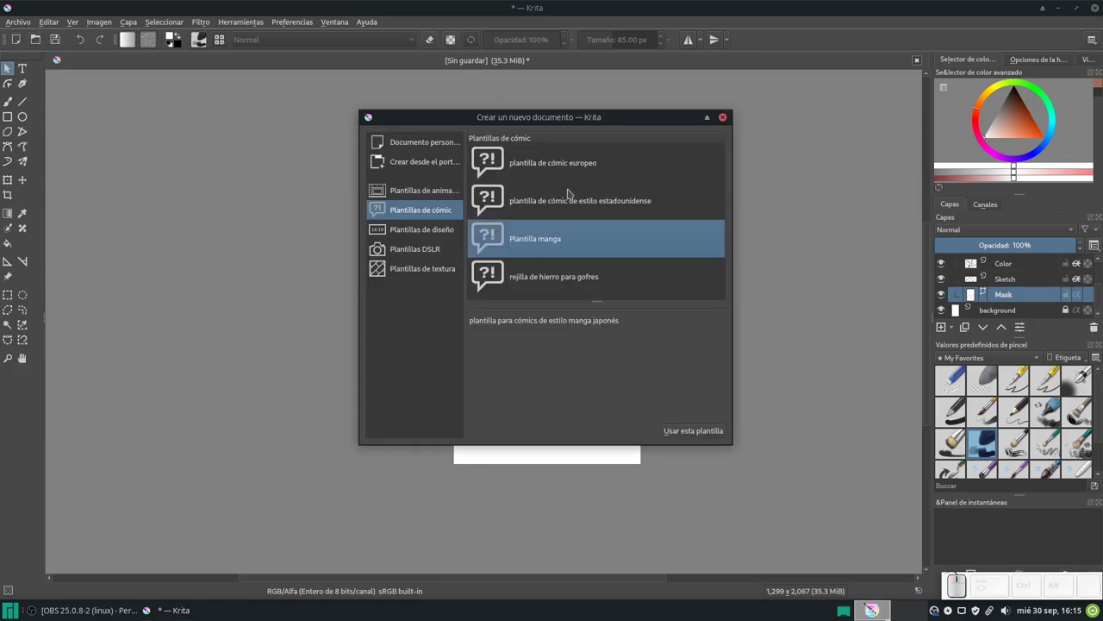
pyautogui.click(571, 166)
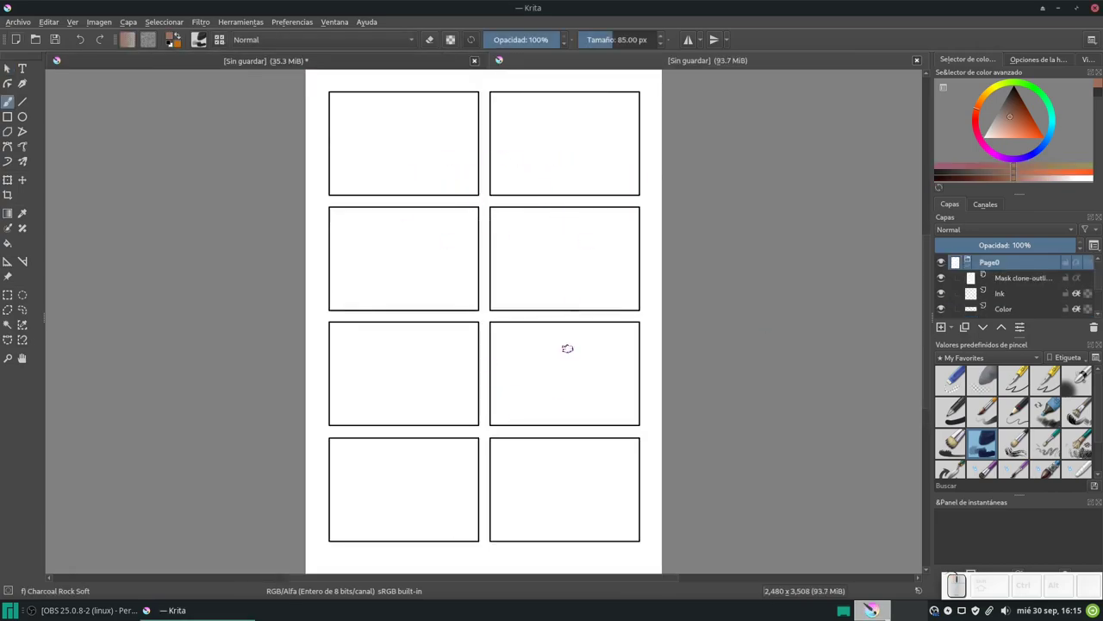
pyautogui.press('ctrl+Tab')
pyautogui.click(303, 229)
pyautogui.scroll(3)
pyautogui.click(509, 189)
pyautogui.scroll(-3)
pyautogui.click(576, 253)
pyautogui.press('ctrl+Tab')
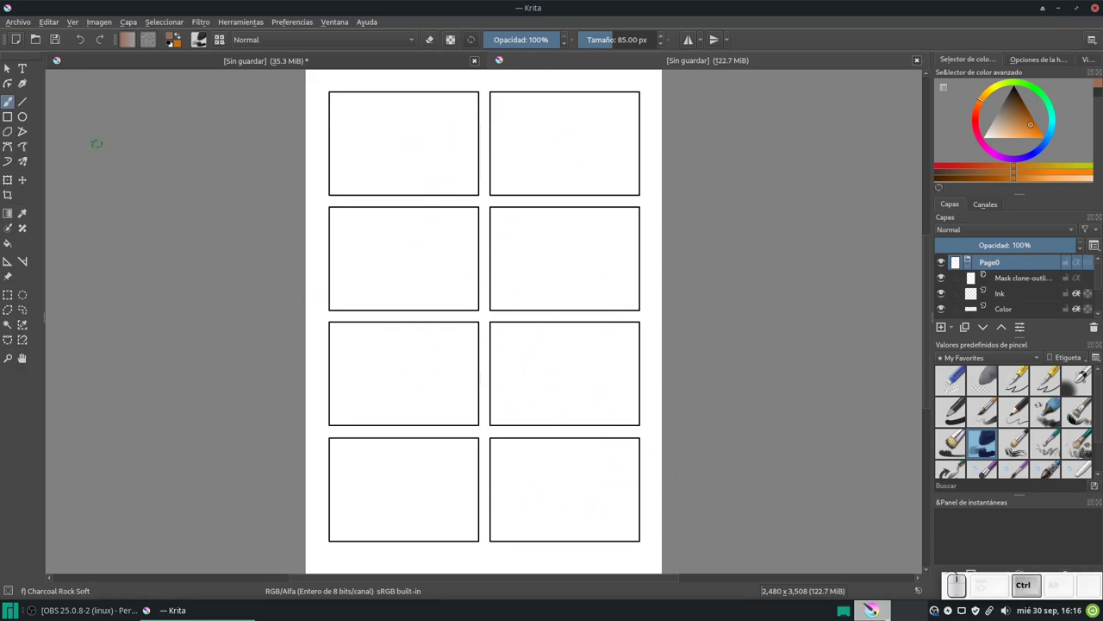
# Browse other templates, viewing the American-style comic template
pyautogui.click(39, 38)
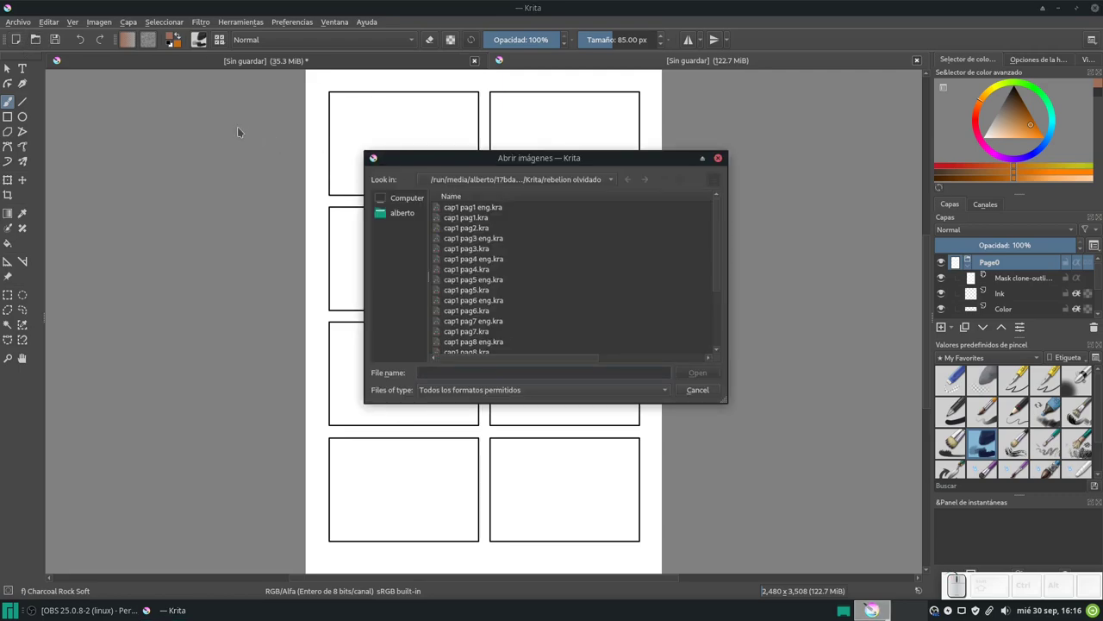
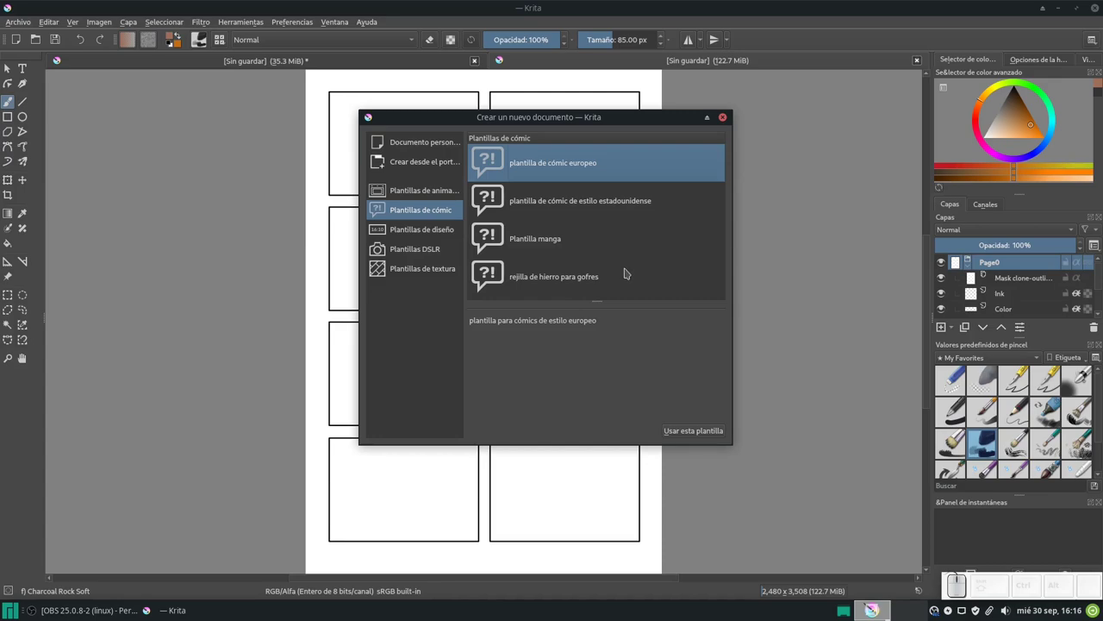
pyautogui.click(605, 204)
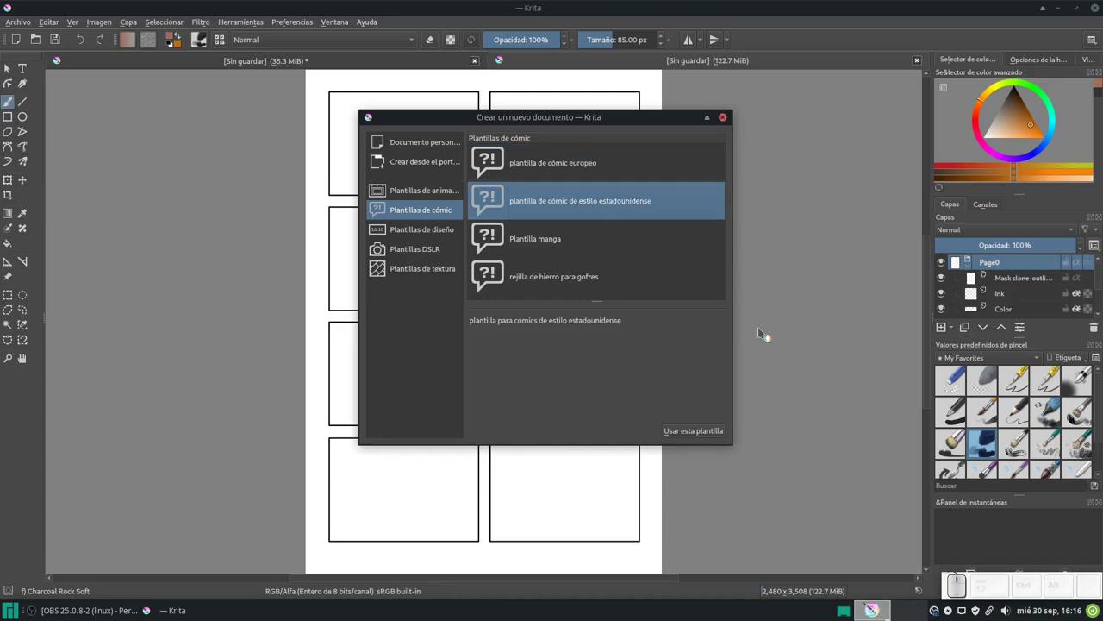
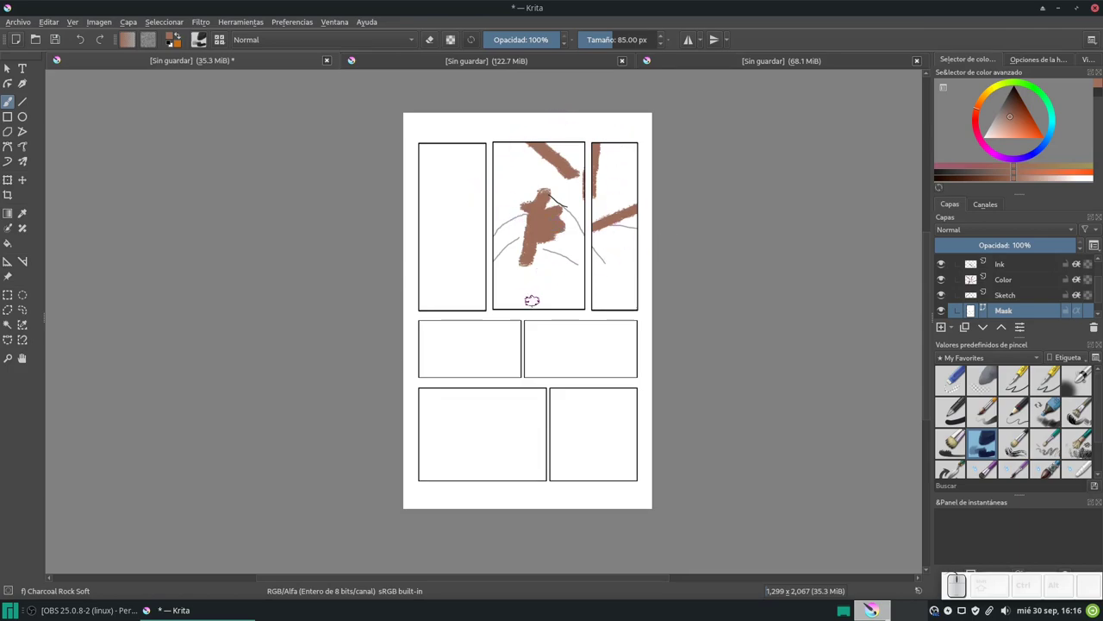
pyautogui.scroll(-3)
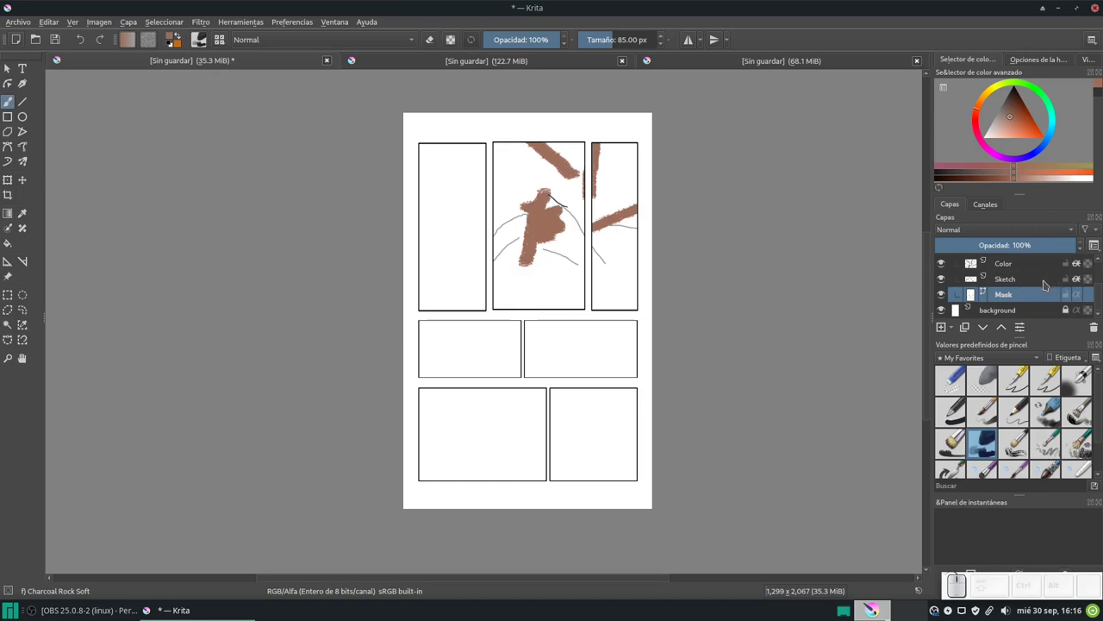
pyautogui.scroll(-3)
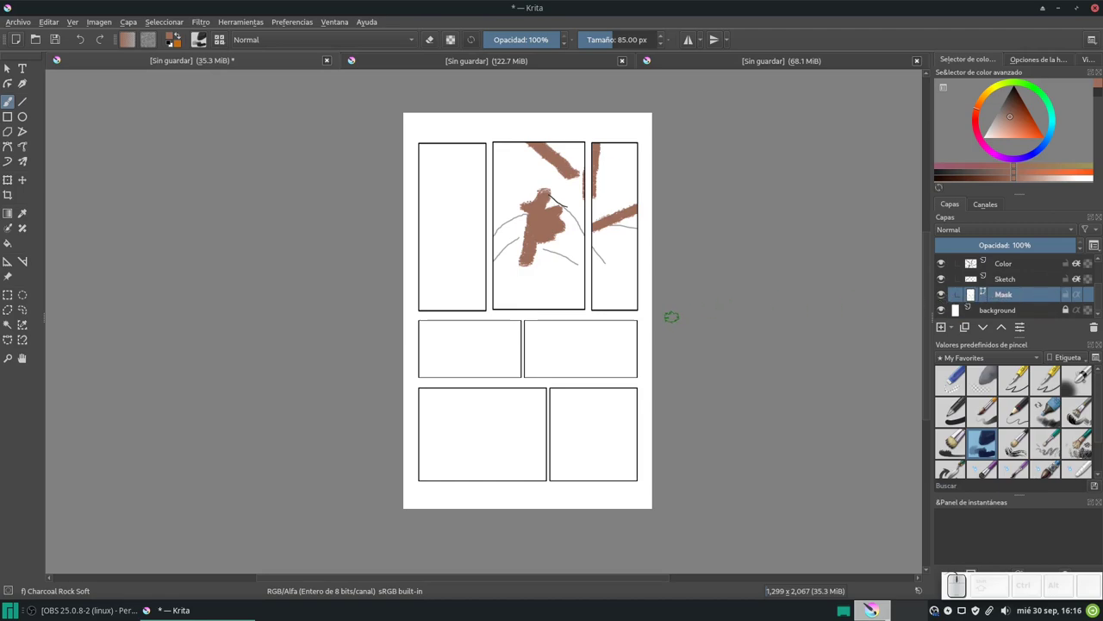
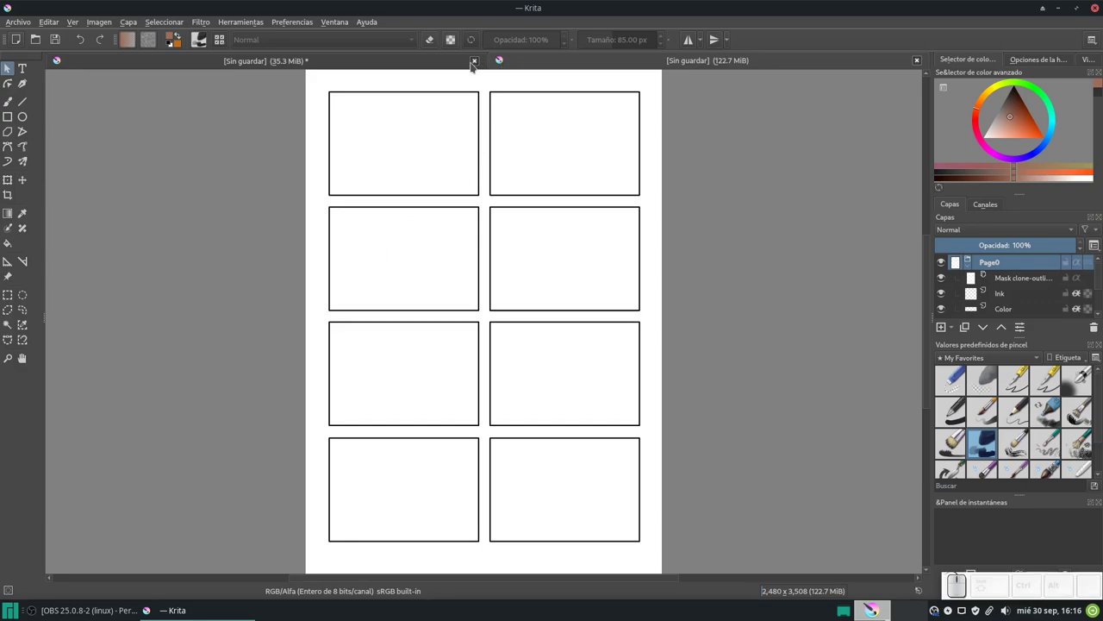
# Close both open documents to return to the welcome screen
pyautogui.click(460, 82)
pyautogui.click(604, 307)
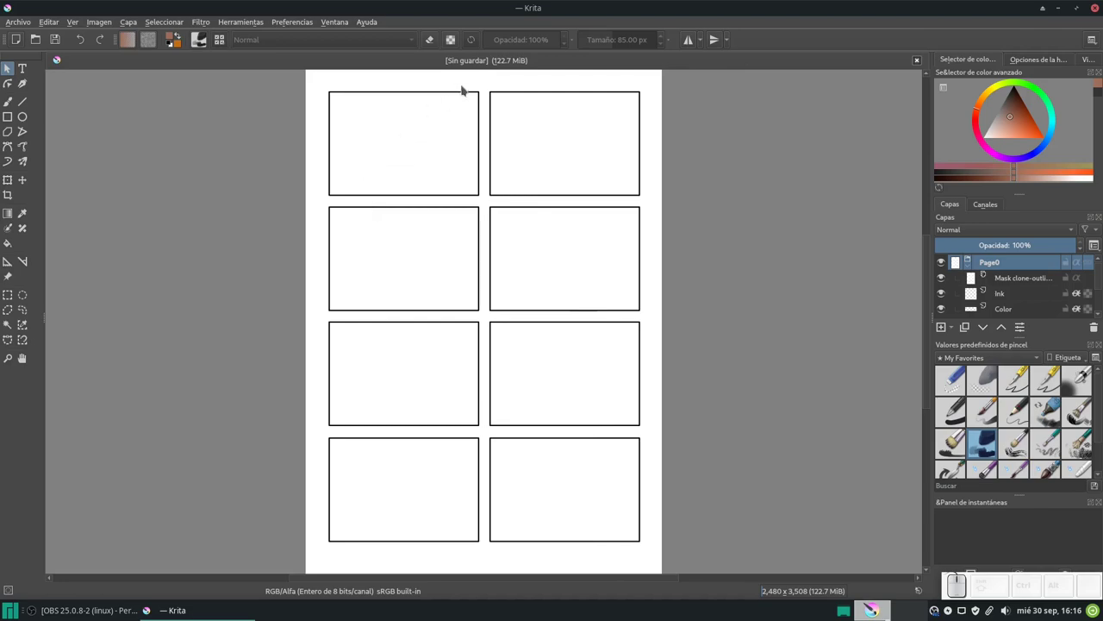
pyautogui.click(921, 62)
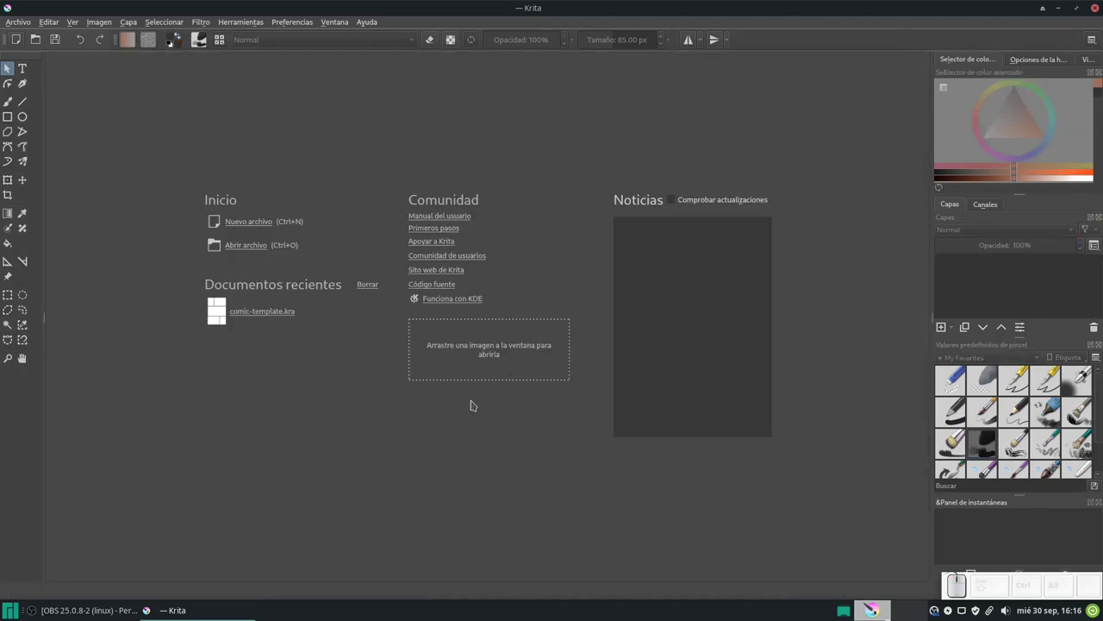
pyautogui.click(257, 312)
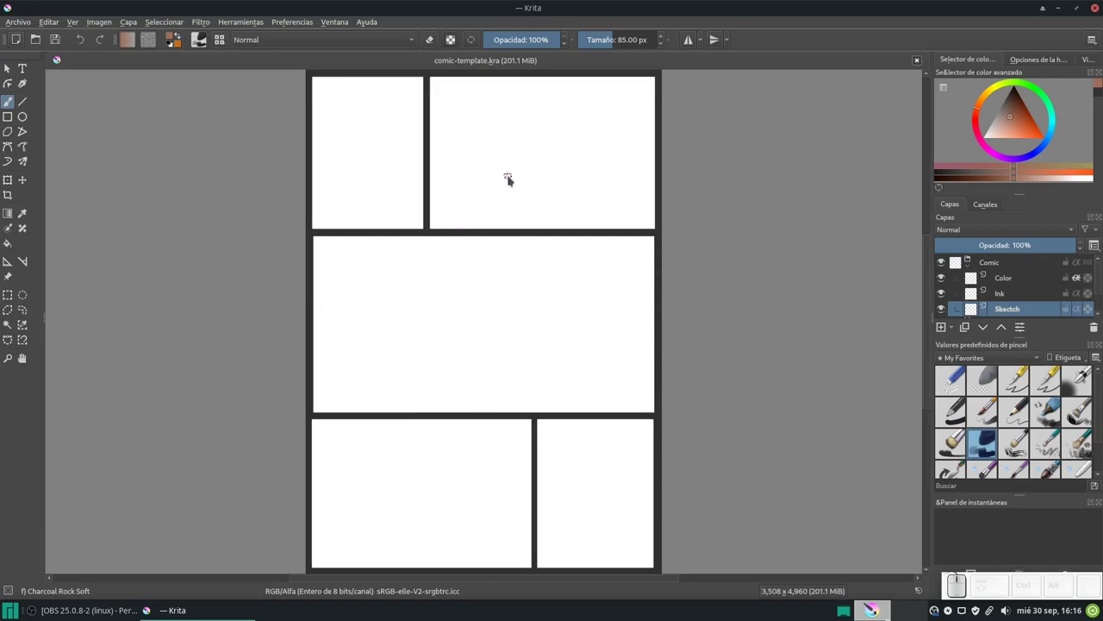
pyautogui.moveTo(498, 194); pyautogui.dragTo(997, 292)
pyautogui.scroll(-3)
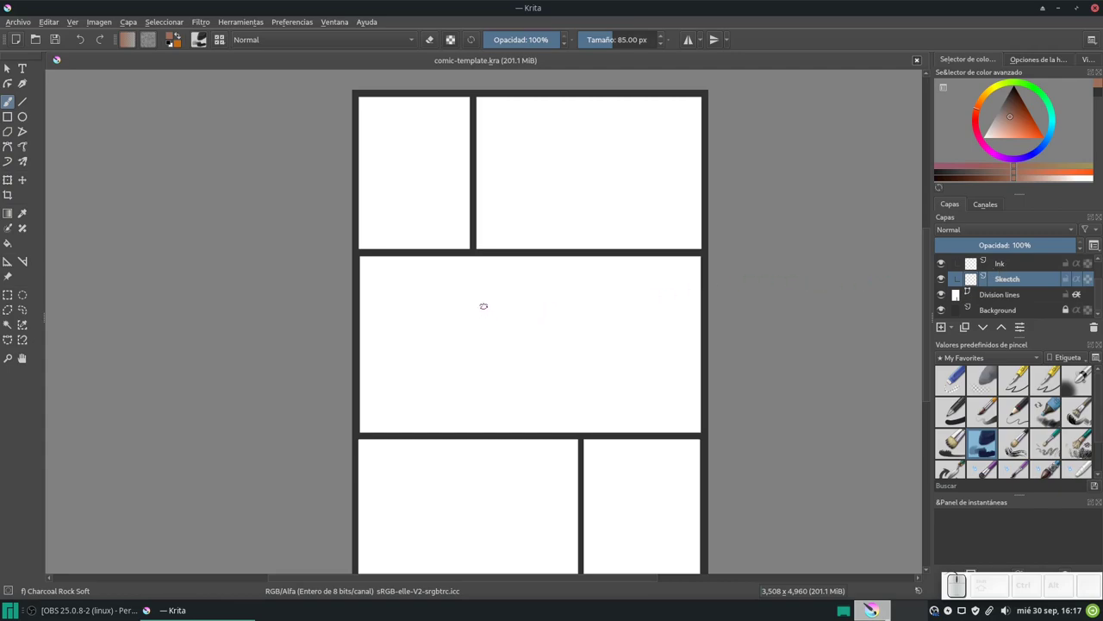
pyautogui.click(12, 71)
pyautogui.scroll(3)
pyautogui.scroll(-3)
pyautogui.click(998, 295)
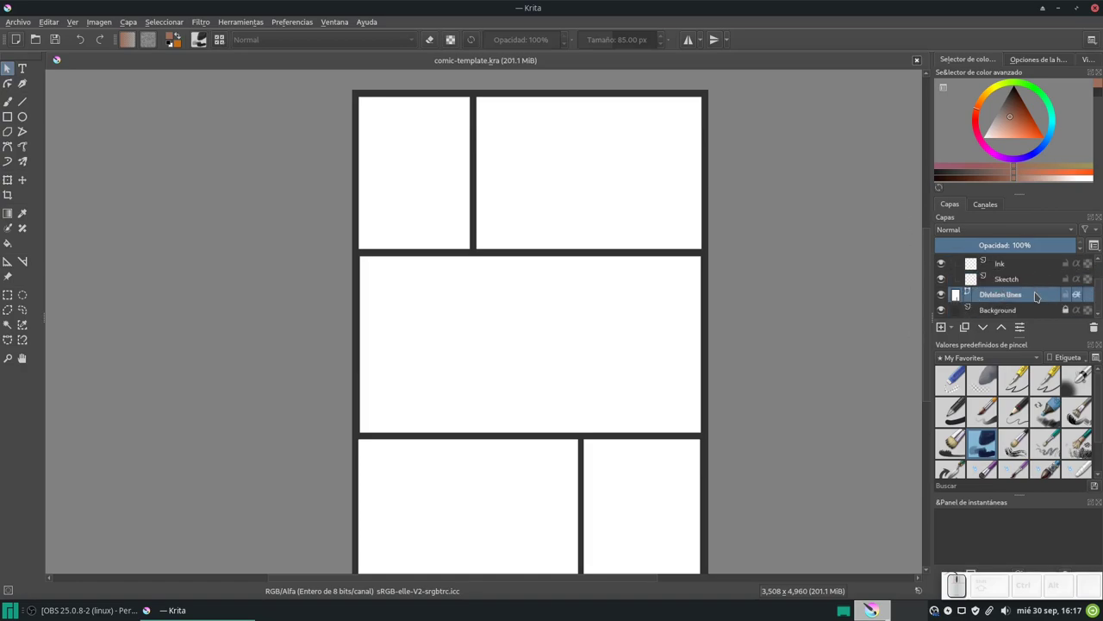
pyautogui.scroll(-3)
pyautogui.scroll(3)
pyautogui.scroll(-3)
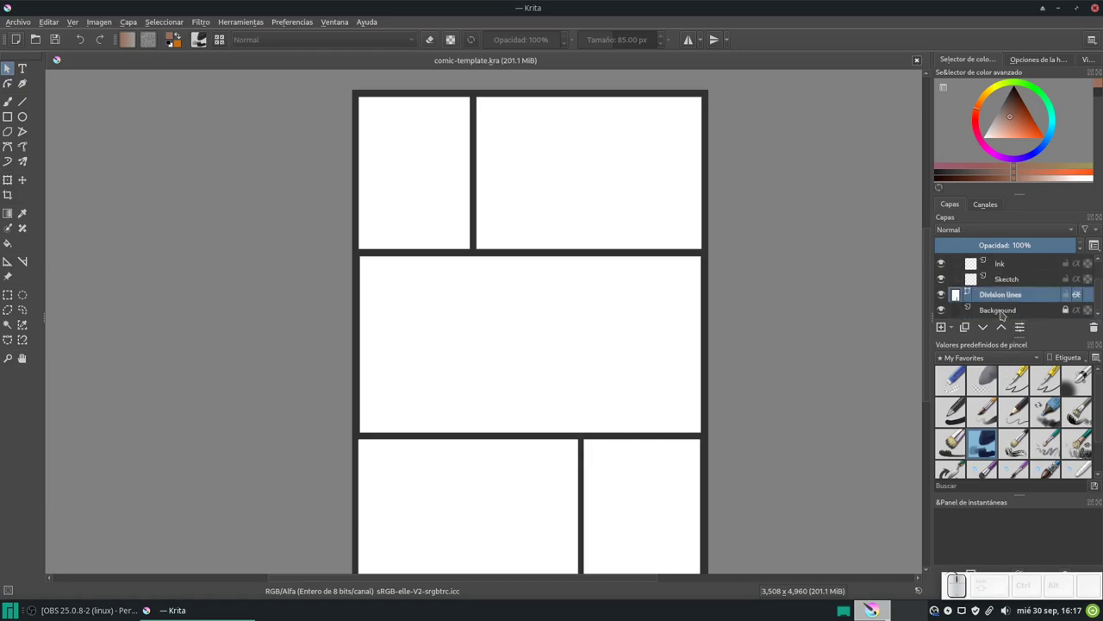
pyautogui.click(1004, 311)
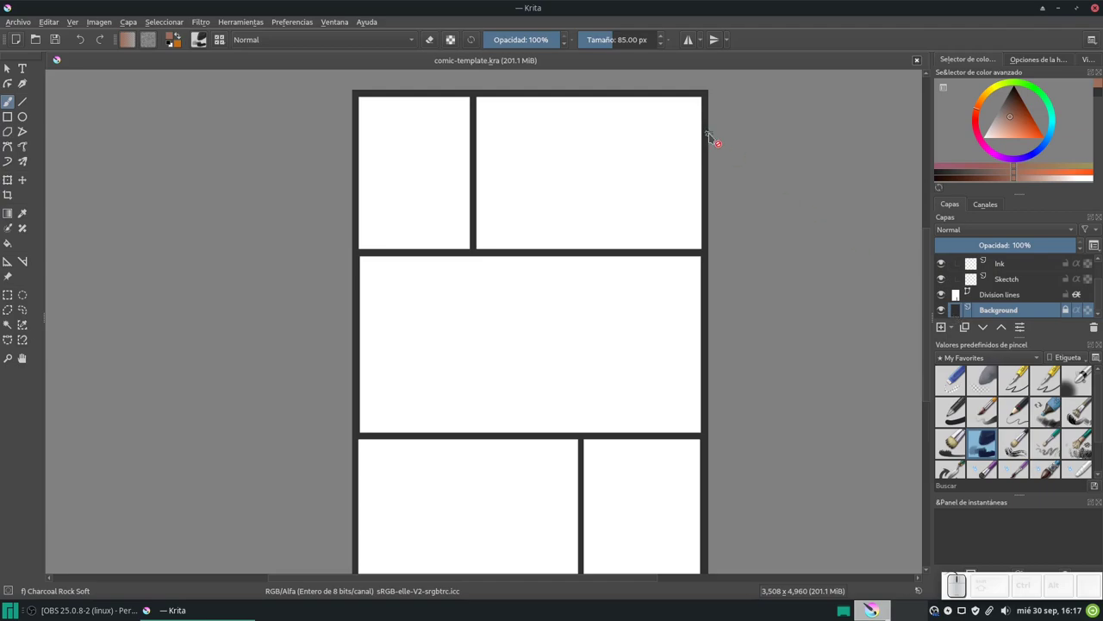
pyautogui.click(1014, 295)
pyautogui.click(990, 314)
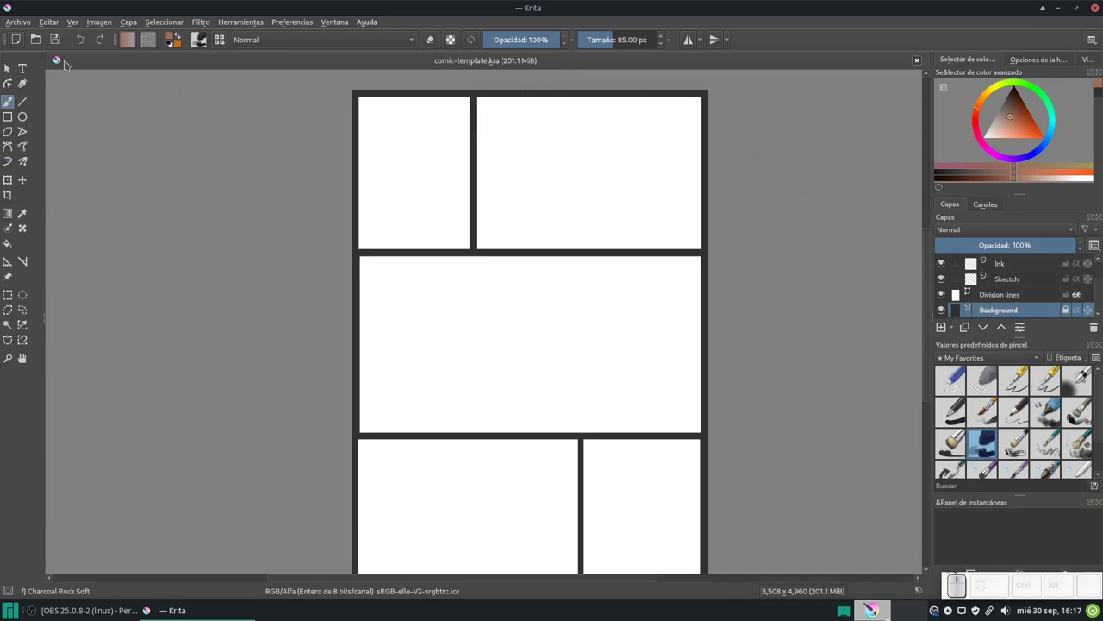
# Create a new unsaved document from the manga comic template
pyautogui.click(18, 40)
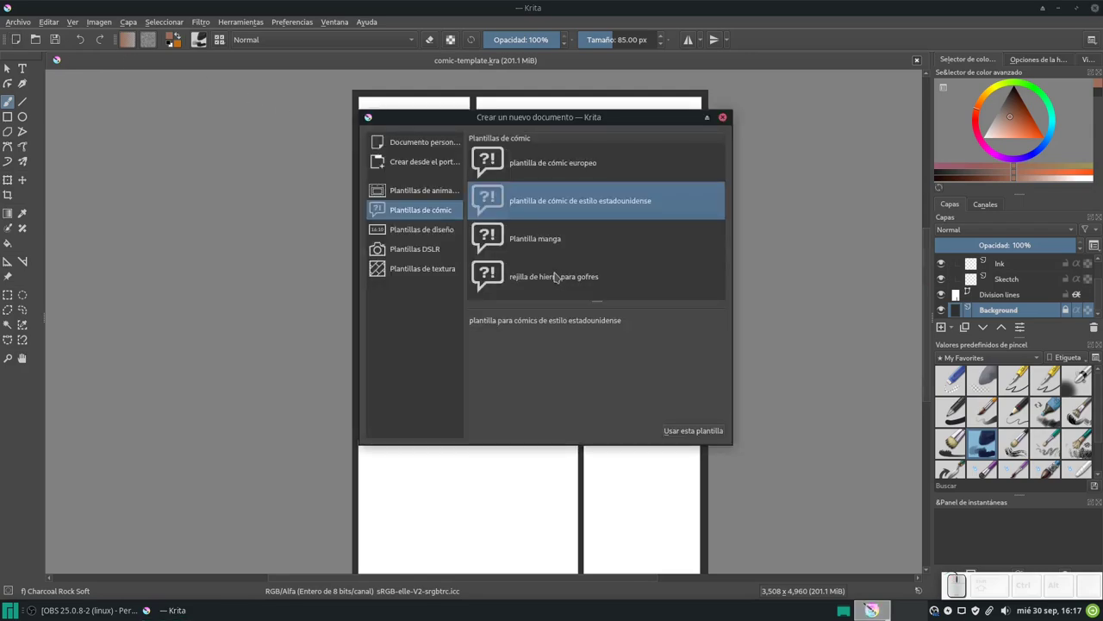
pyautogui.click(569, 237)
pyautogui.click(705, 433)
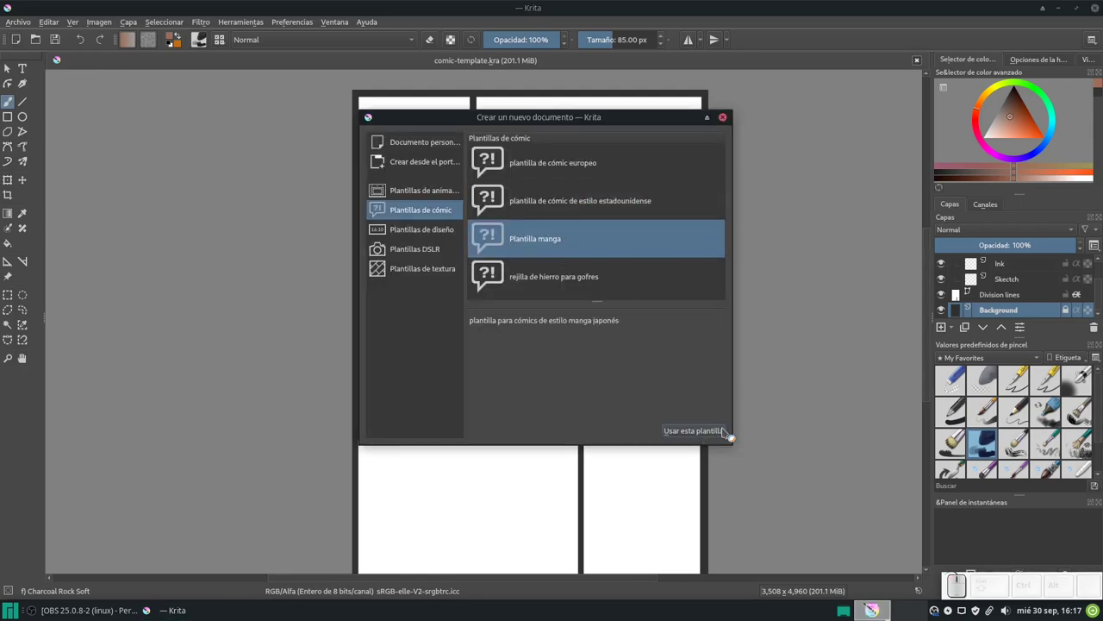
pyautogui.scroll(-3)
pyautogui.click(1007, 312)
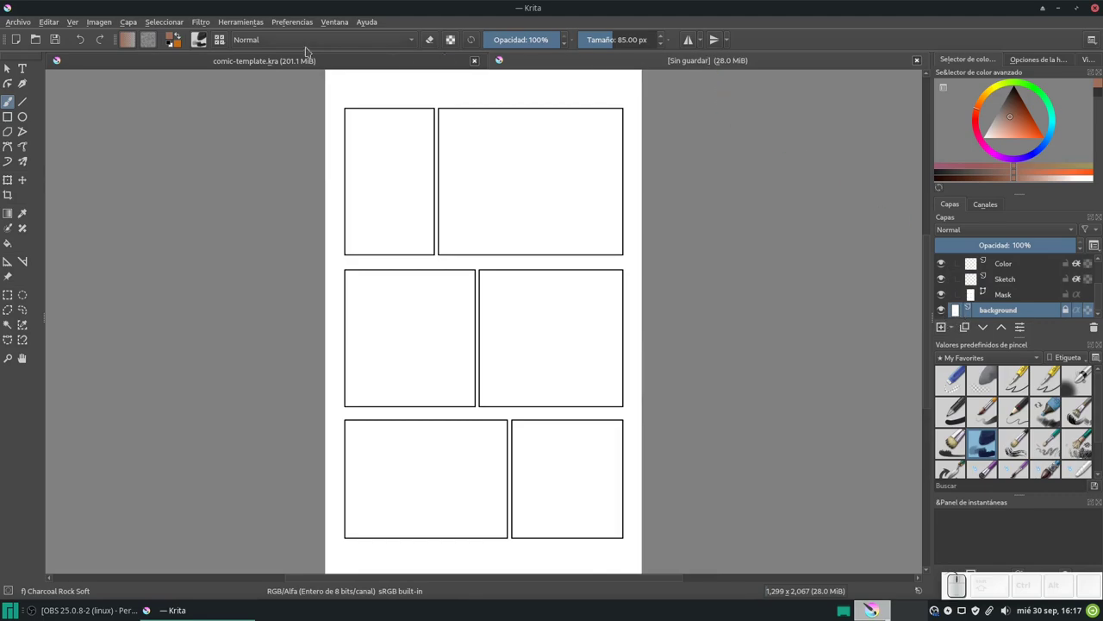
# Return to the comic-template page and select its Division lines layer for shape editing
pyautogui.click(271, 62)
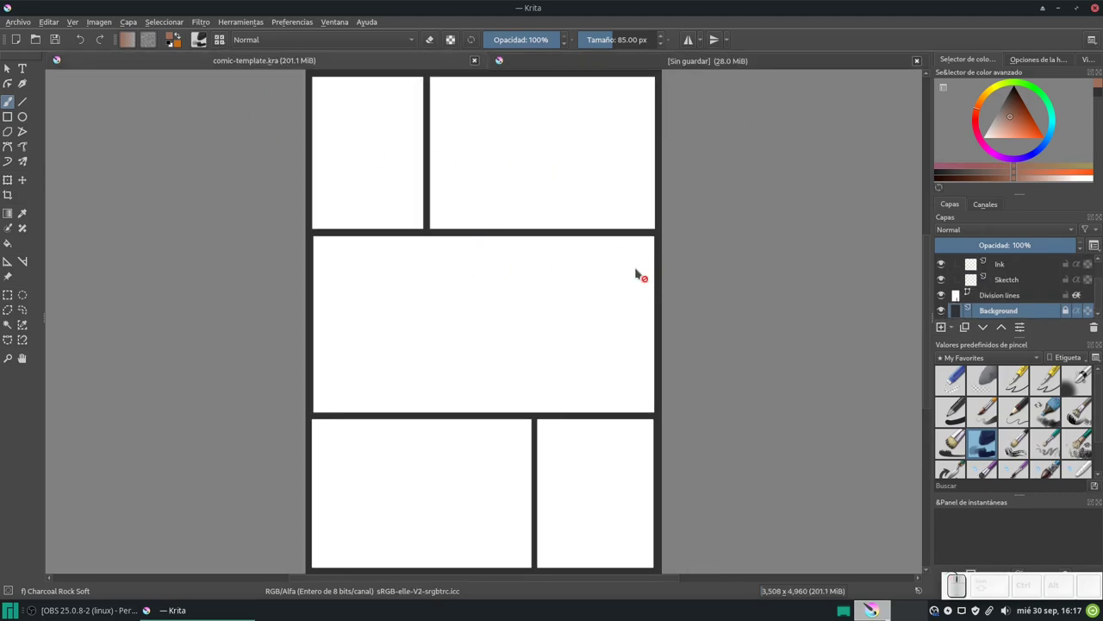
pyautogui.click(1012, 300)
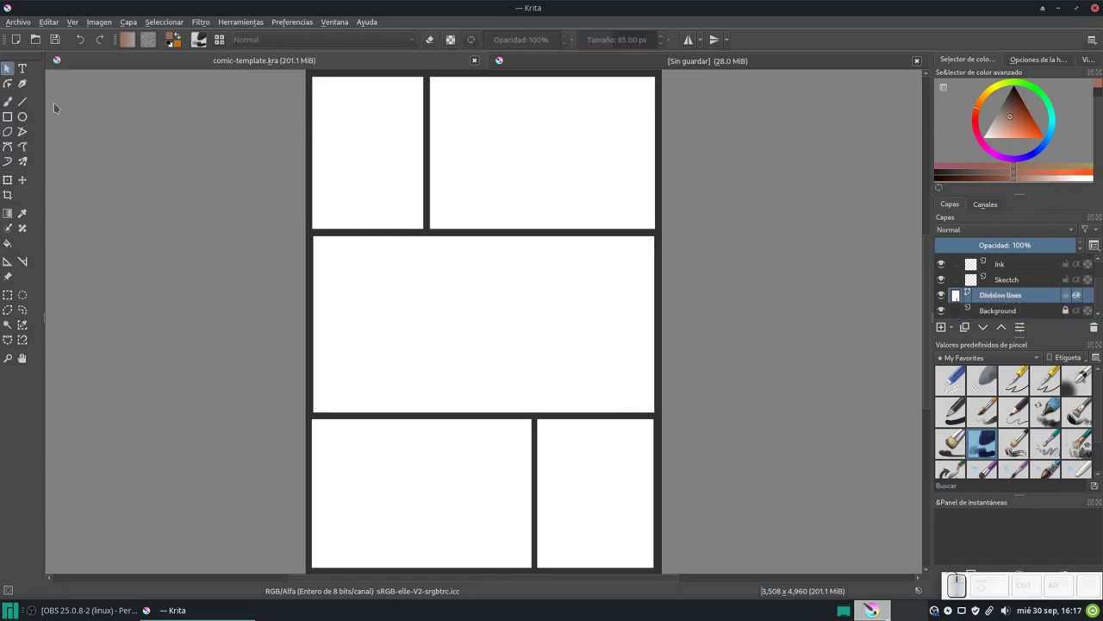
pyautogui.click(220, 140)
# Slant the top divider diagonally and split the middle panel with a vertical division line
pyautogui.scroll(-3)
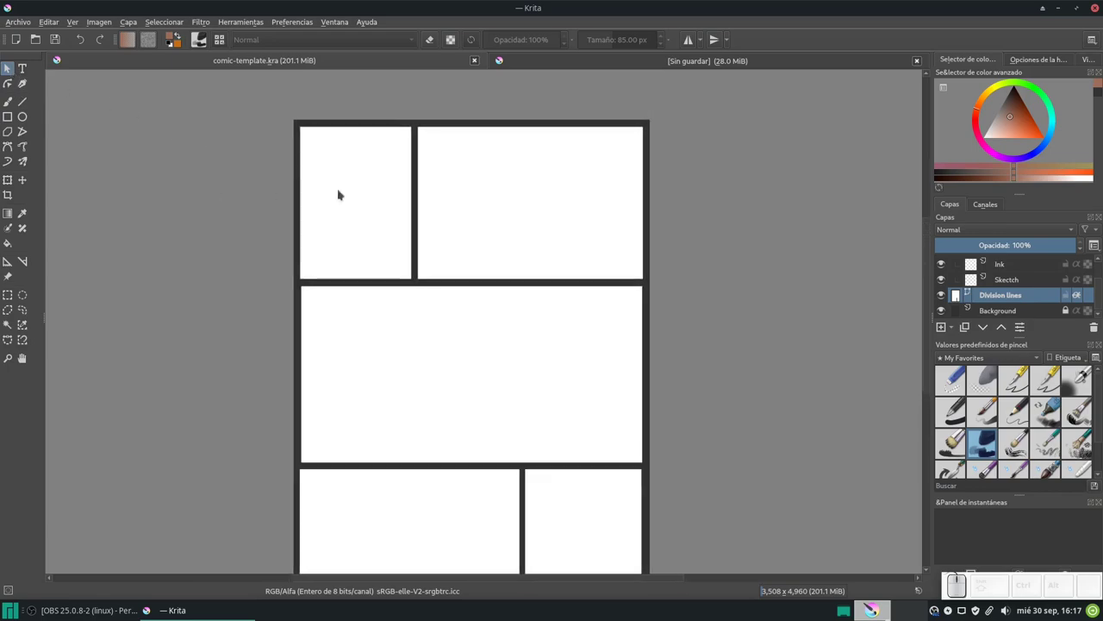
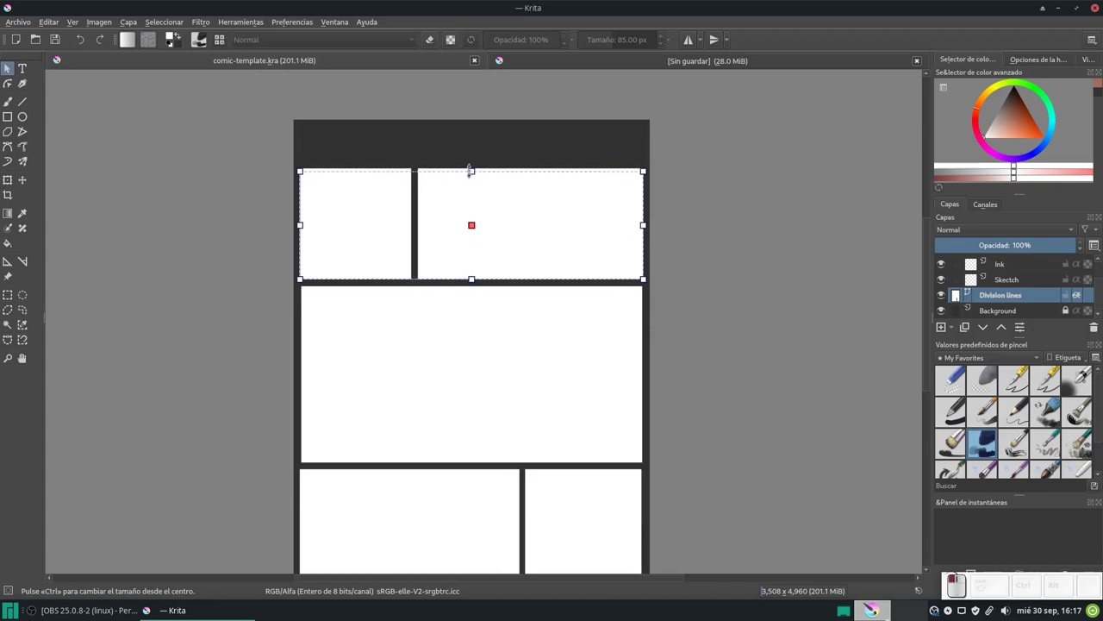
pyautogui.press('ctrl+z')
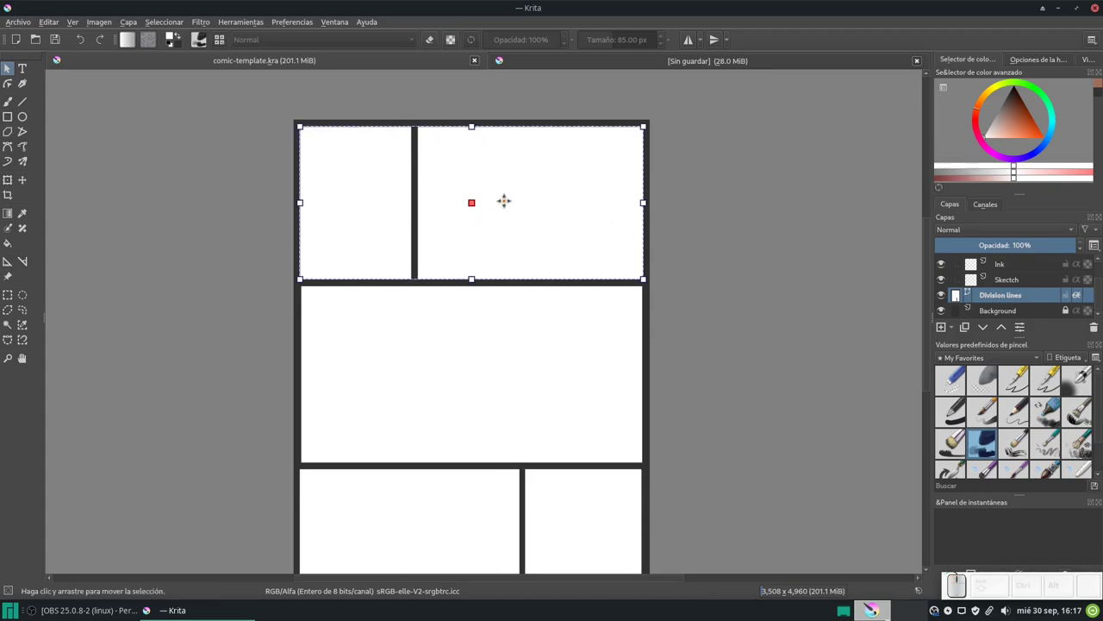
pyautogui.click(836, 265)
pyautogui.click(405, 187)
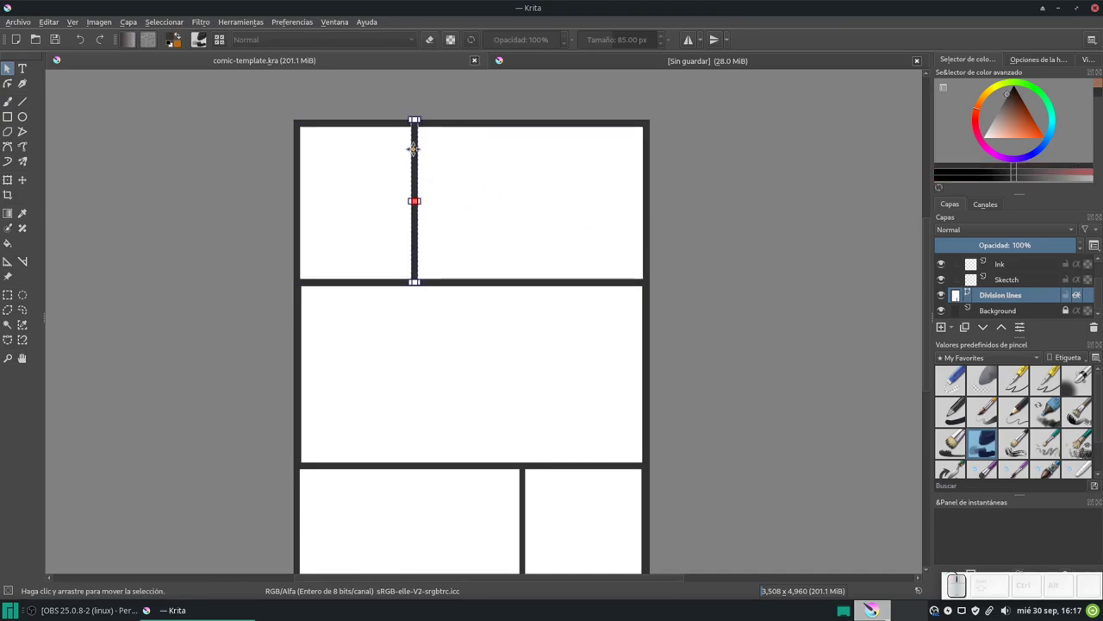
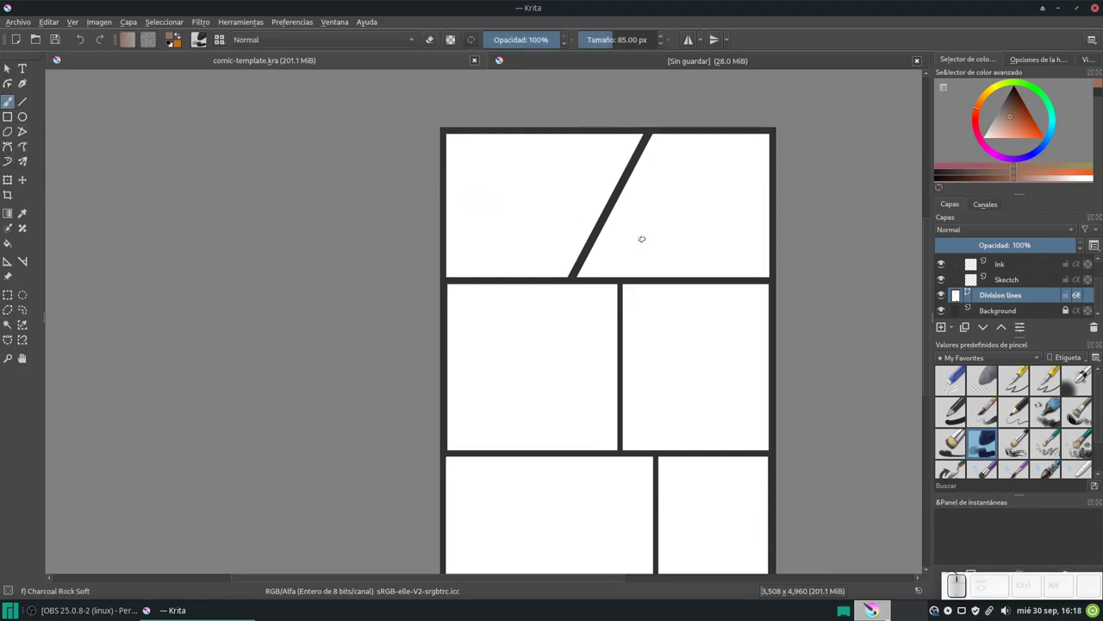
pyautogui.scroll(3)
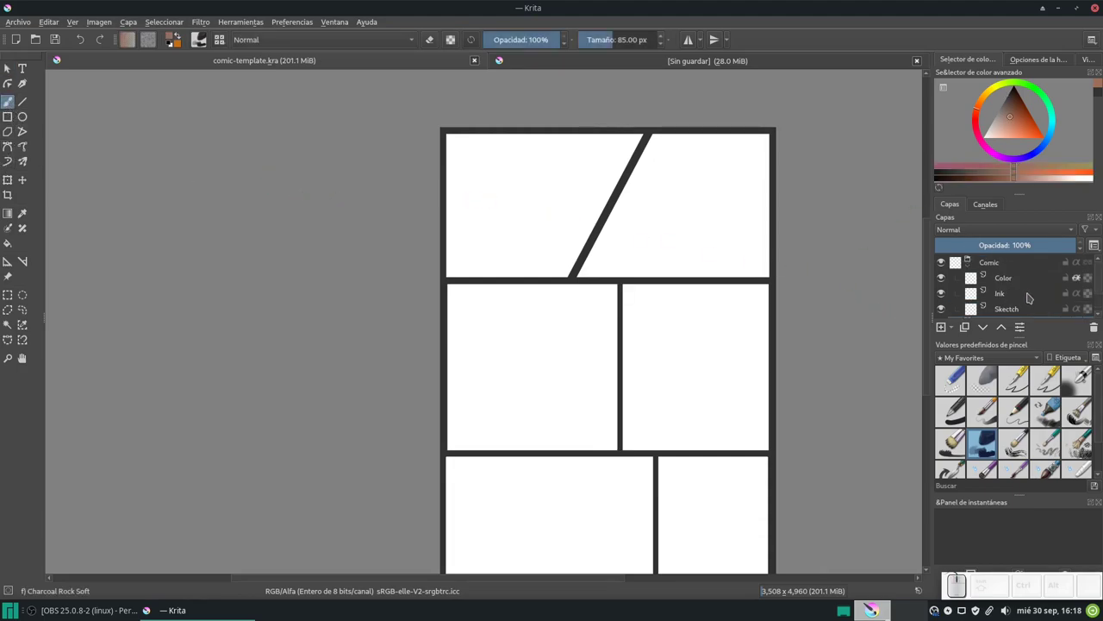
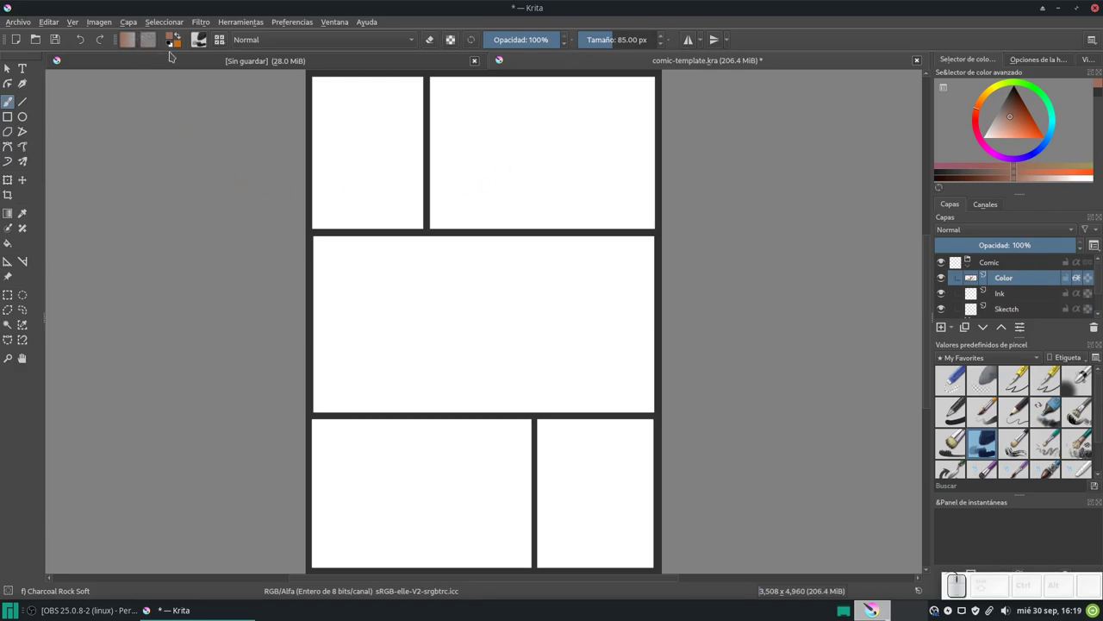
# Check the Charcoal Rock Soft settings in the brush editor and dismiss it
pyautogui.click(207, 43)
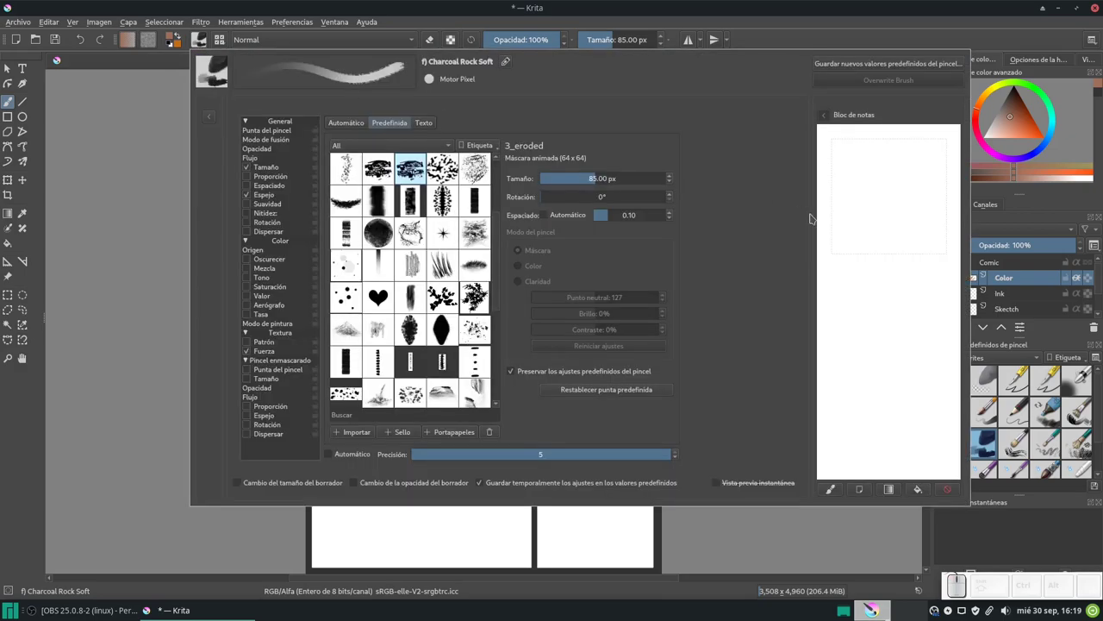
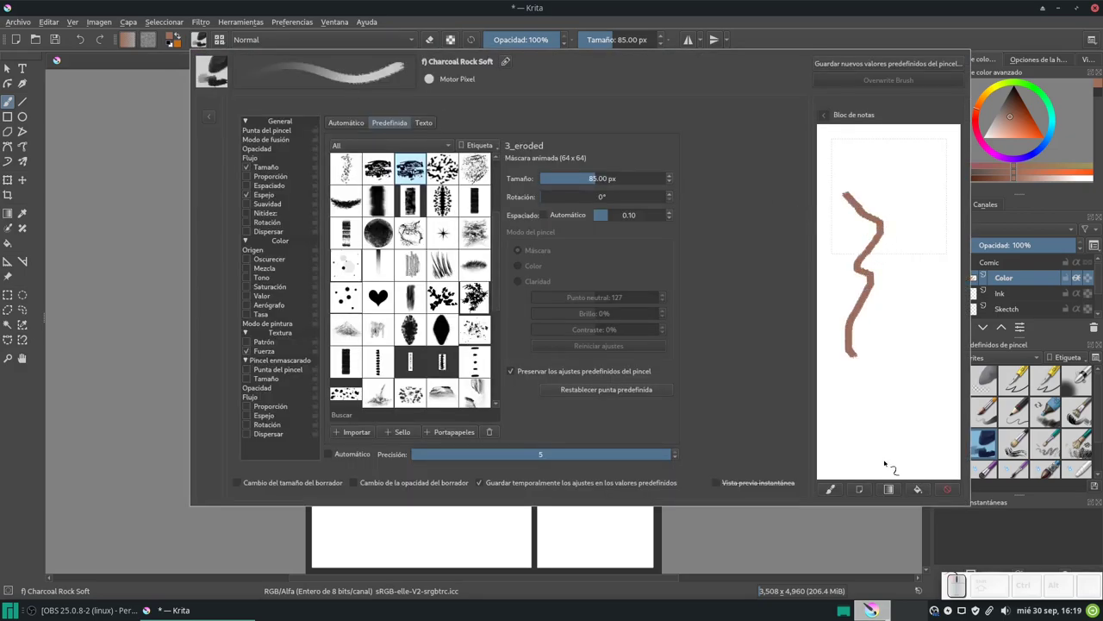
pyautogui.press('Escape')
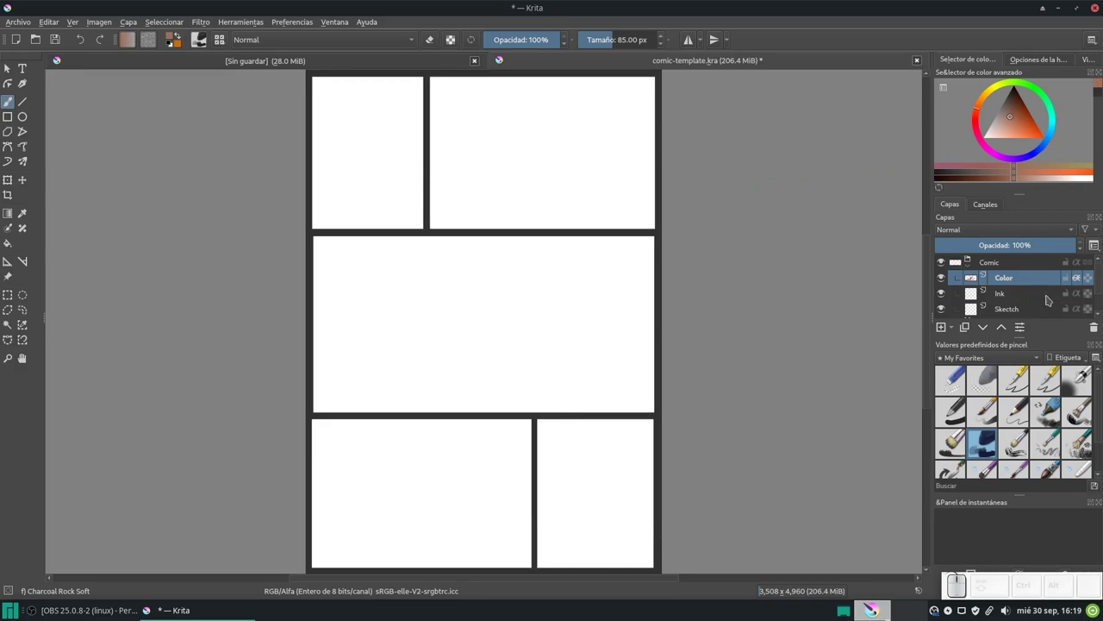
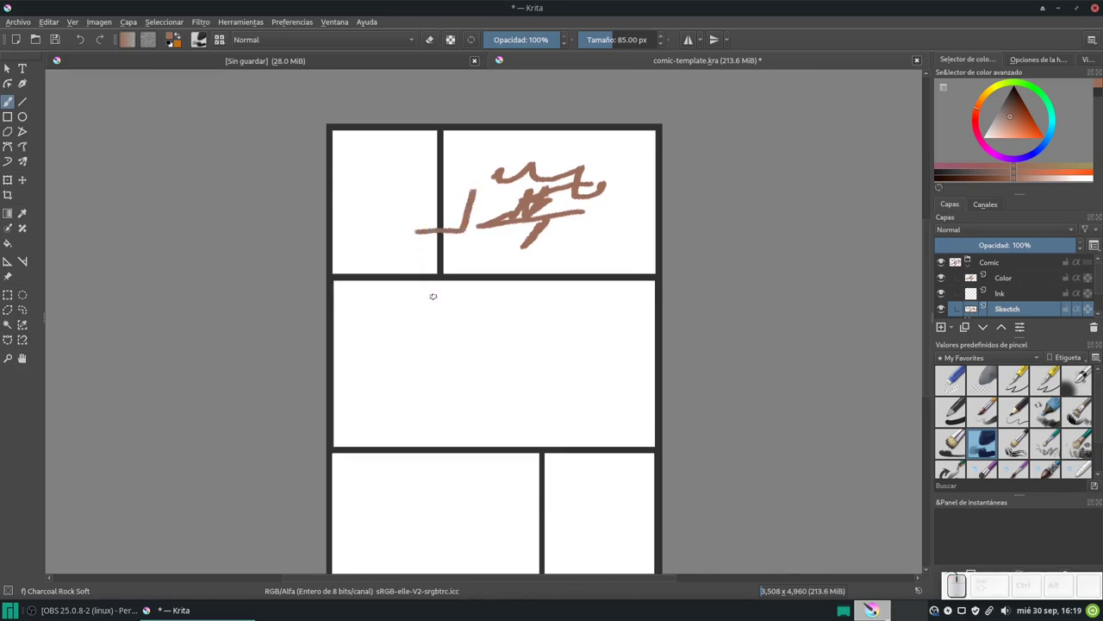
# Make the Division lines layer active in the Layers docker
pyautogui.scroll(3)
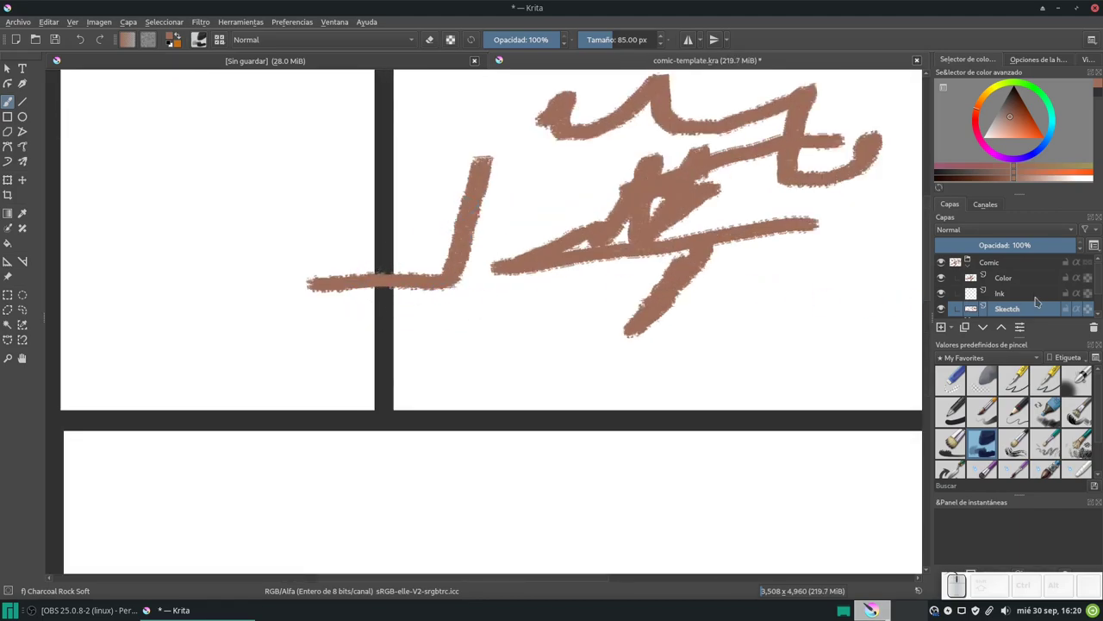
pyautogui.scroll(-3)
pyautogui.click(1015, 298)
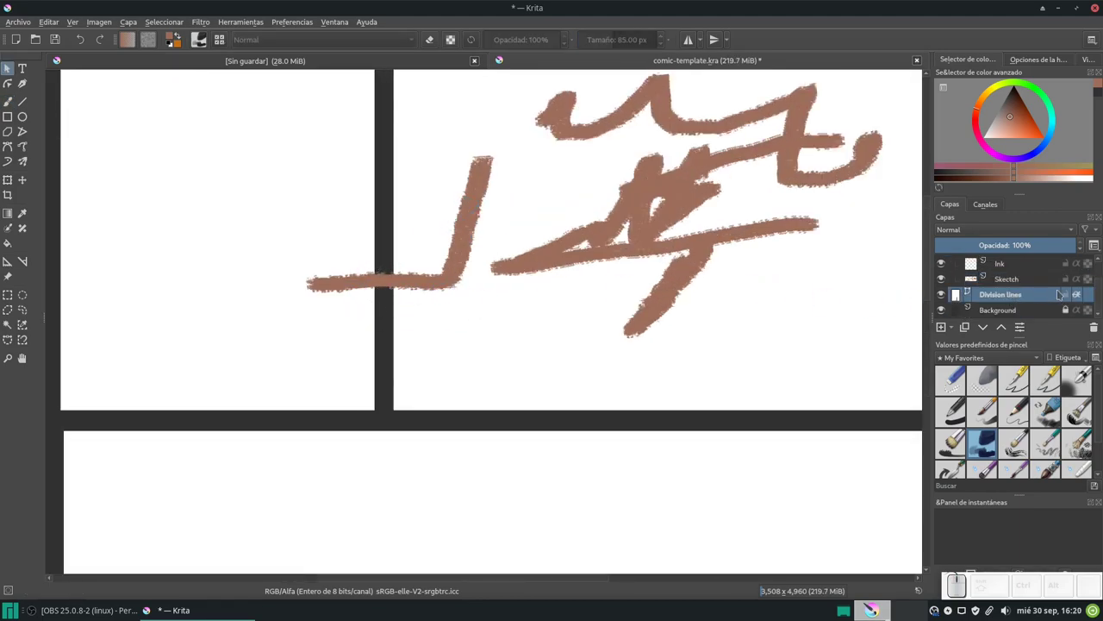
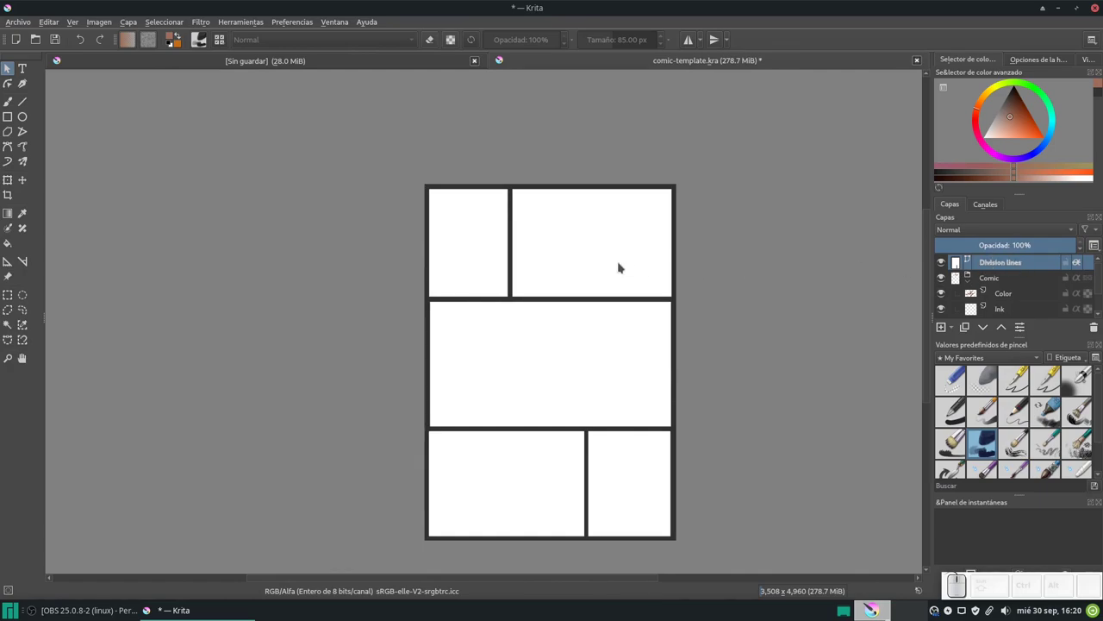
# Select the top row of panel shapes on the canvas
pyautogui.click(598, 277)
pyautogui.scroll(3)
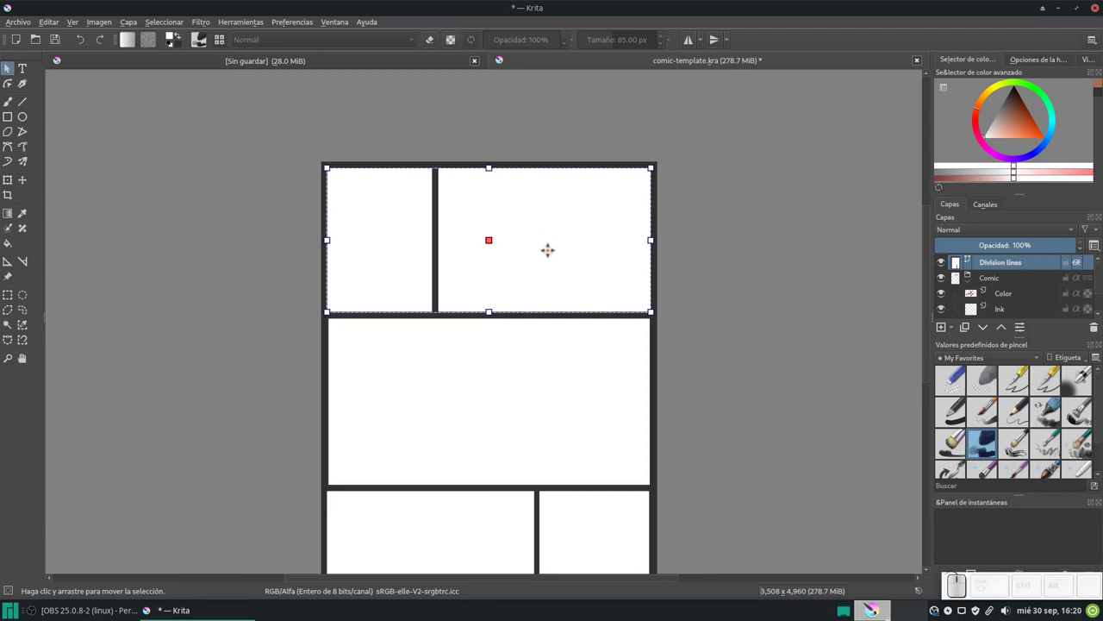
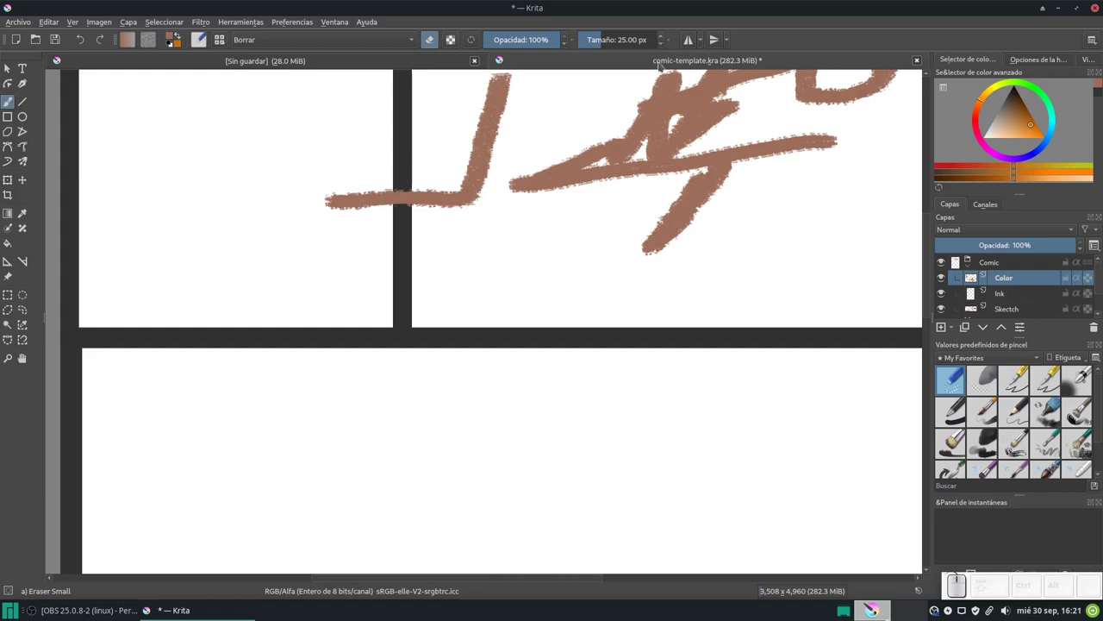
# Switch from comic-template to the unsaved manga-template document
pyautogui.click(432, 40)
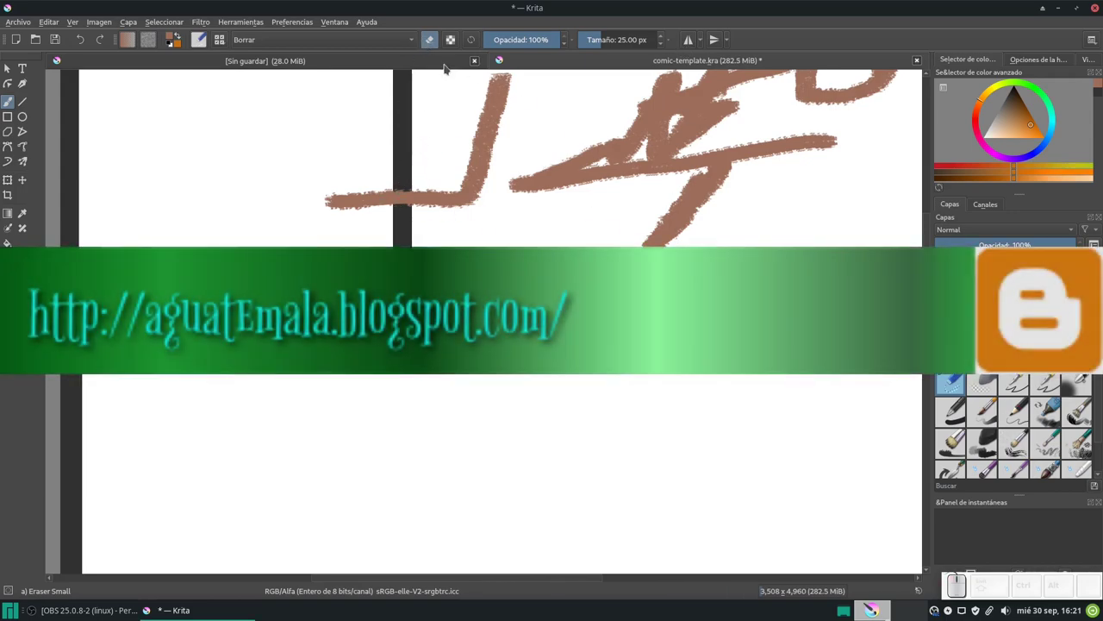
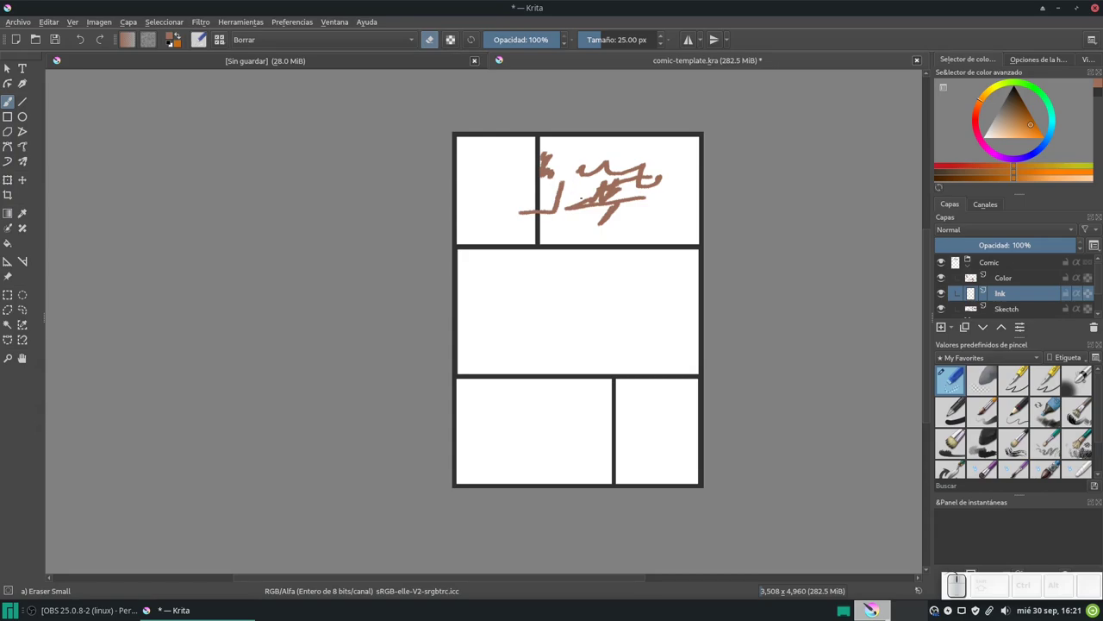
pyautogui.click(369, 62)
pyautogui.click(12, 65)
pyautogui.click(385, 156)
pyautogui.click(567, 167)
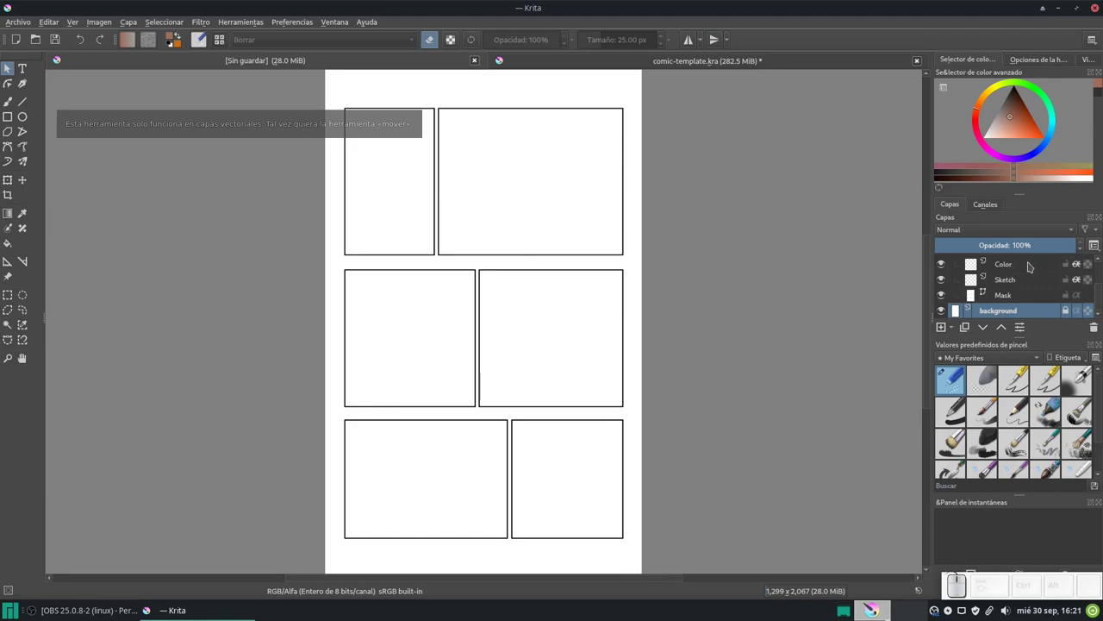
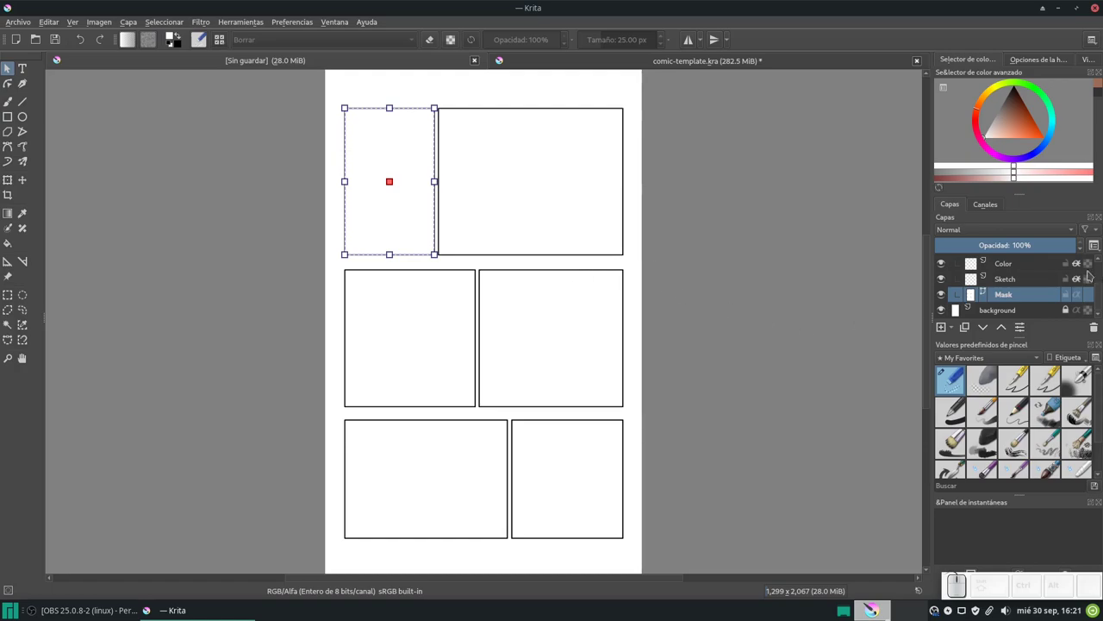
pyautogui.scroll(3)
pyautogui.scroll(-3)
pyautogui.scroll(3)
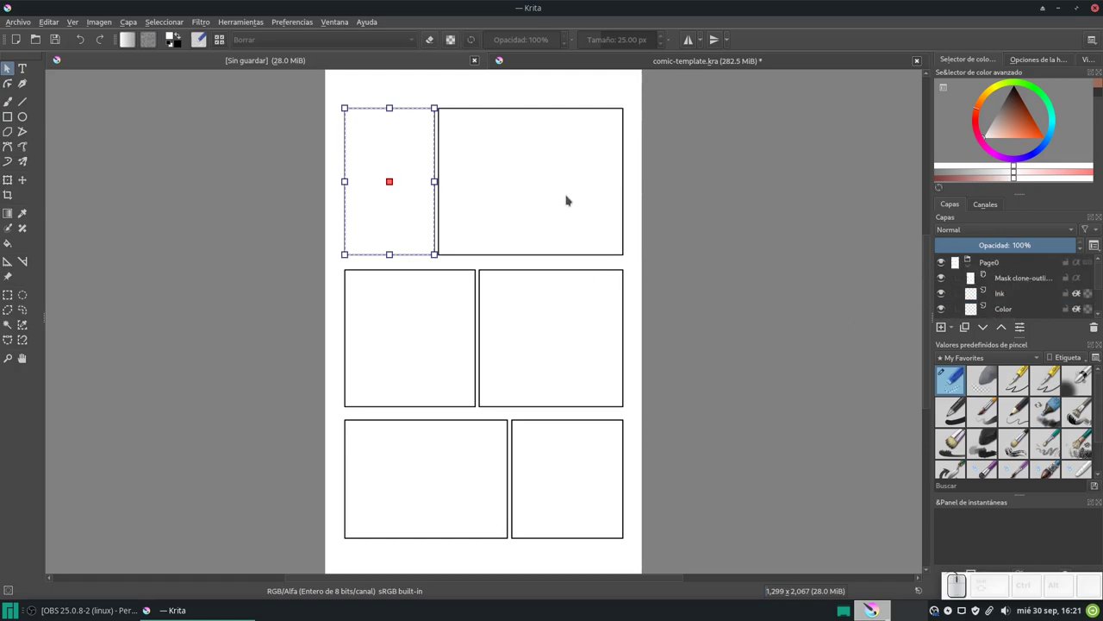